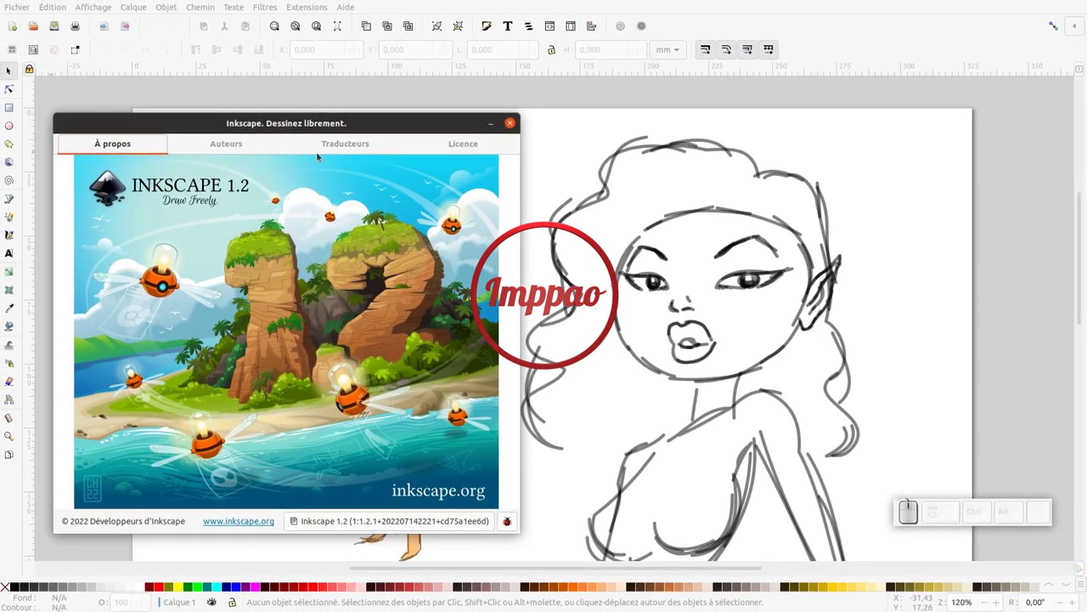
Dismiss the About window and return to the sketch-settings page ready for freehand drawing
key("alt+Tab")
left_click(548, 303)
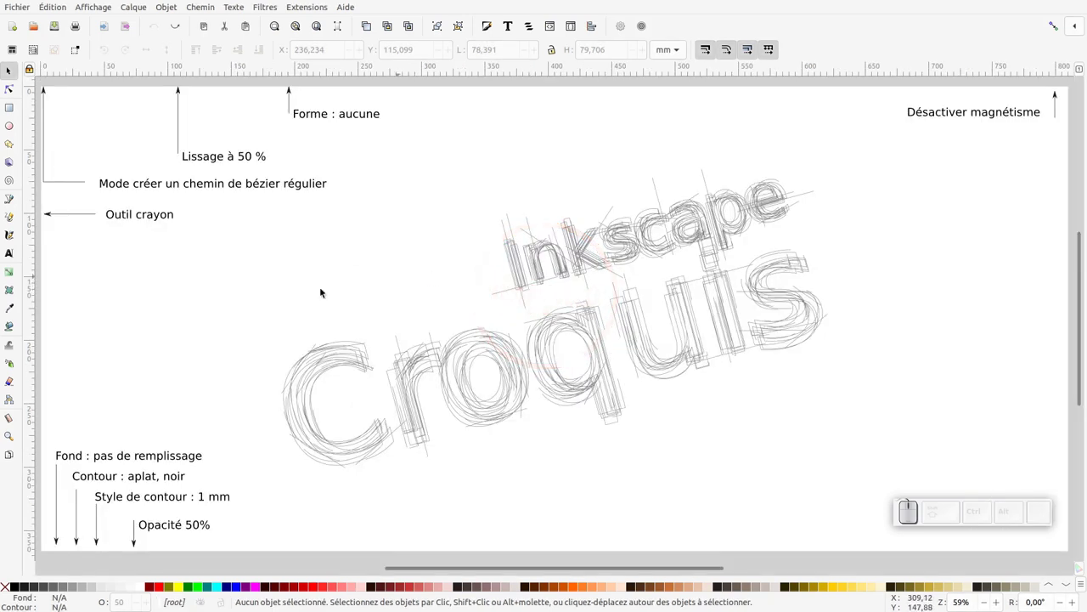
Take the Pencil tool and turn snapping off before drawing
left_click(15, 221)
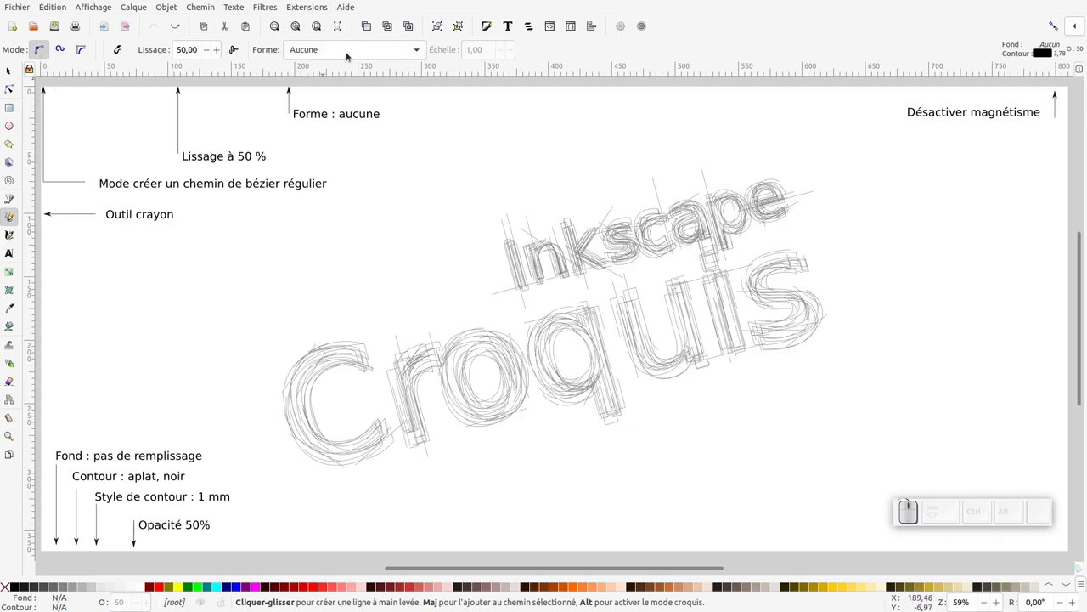
left_click(1064, 27)
left_click(1059, 27)
left_click(1059, 27)
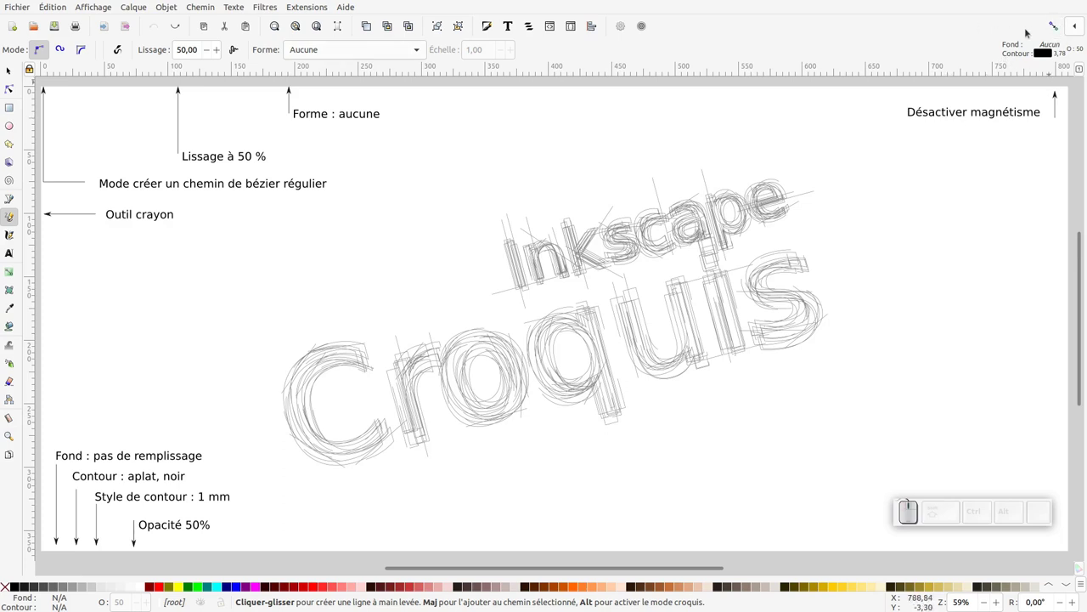
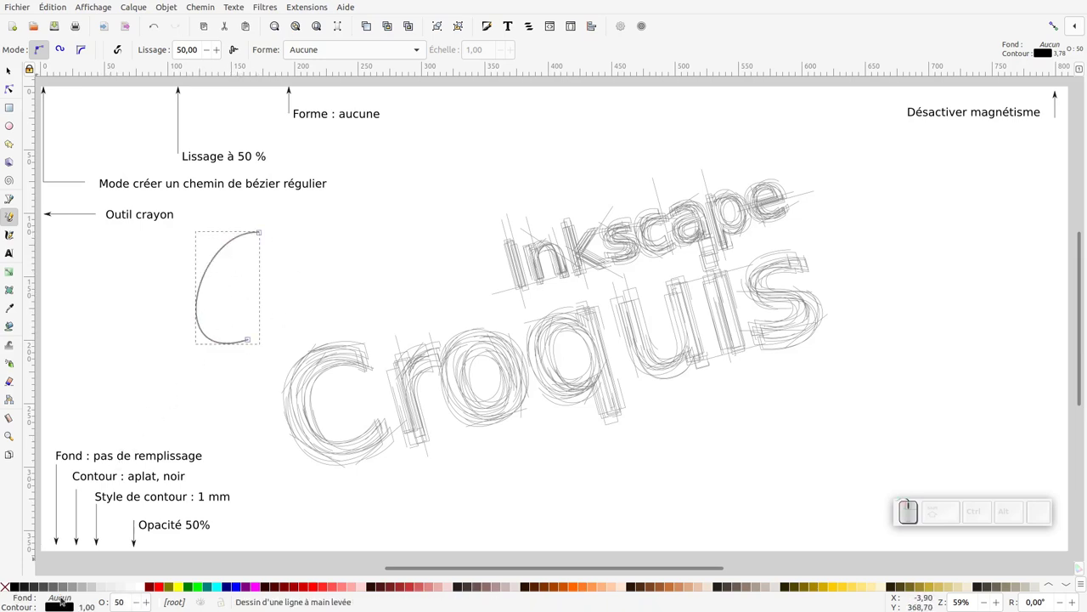
Draw two curved freehand strokes left of the Croquis title, leaving them with no fill
left_click(43, 586)
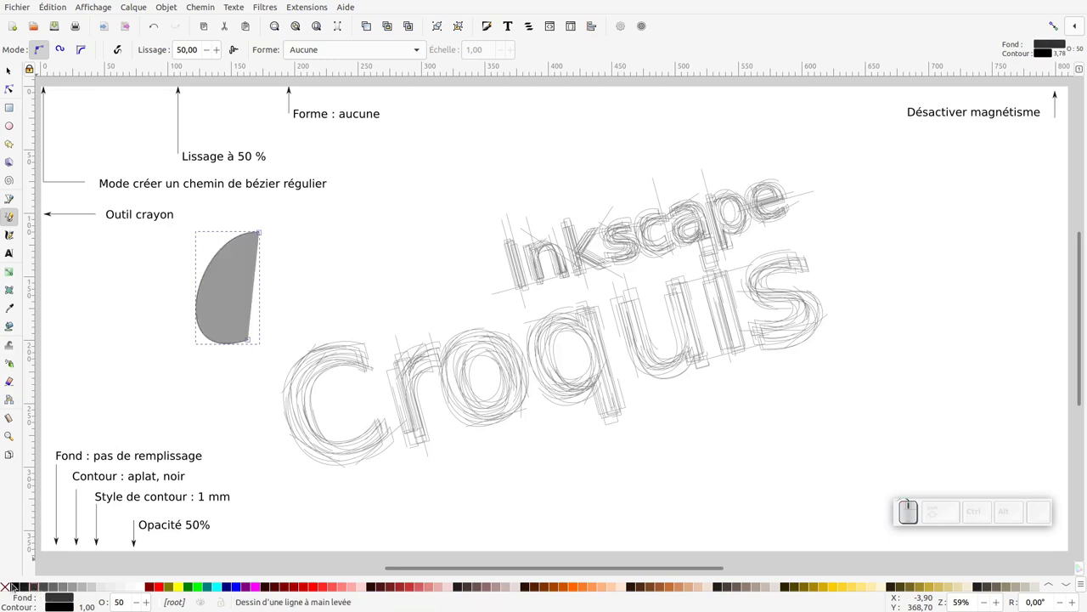
left_click(10, 586)
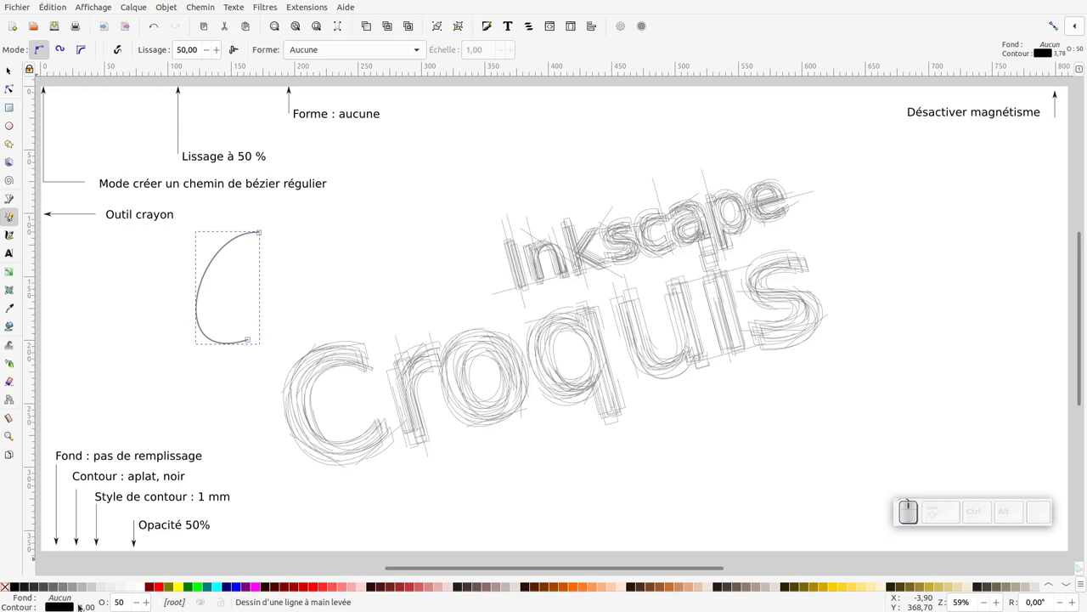
left_click_drag(163, 589, 178, 84)
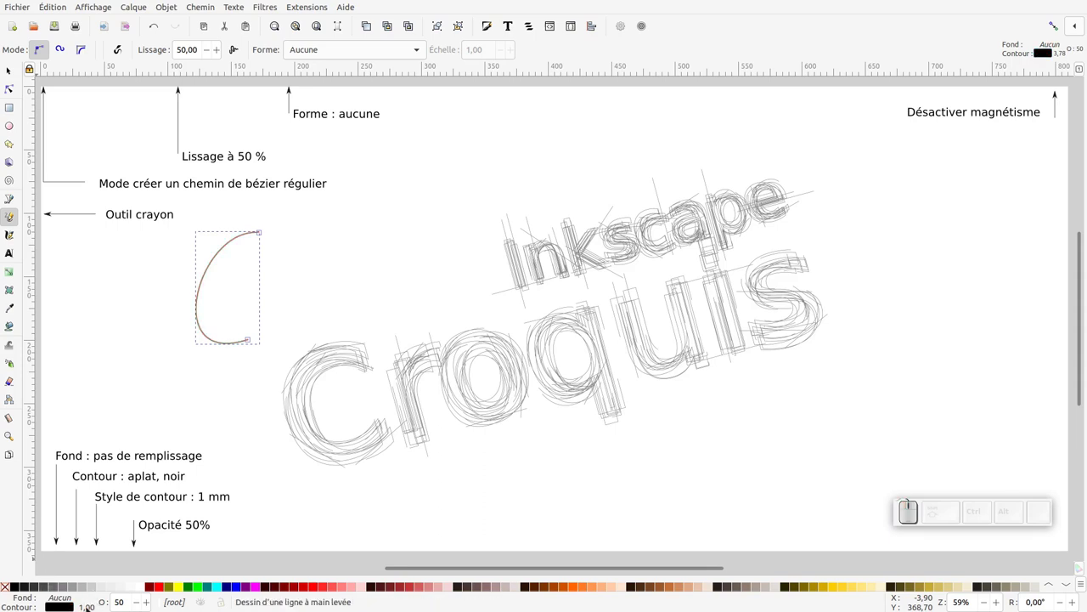
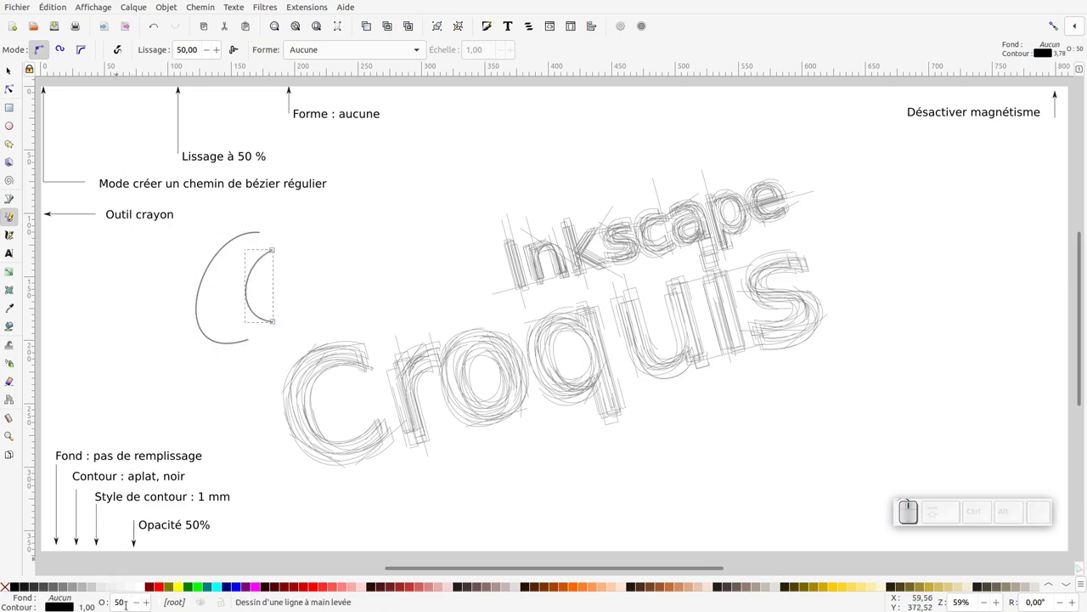
left_click(9, 83)
Draw a test freehand curve on the new blank document
left_click(30, 8)
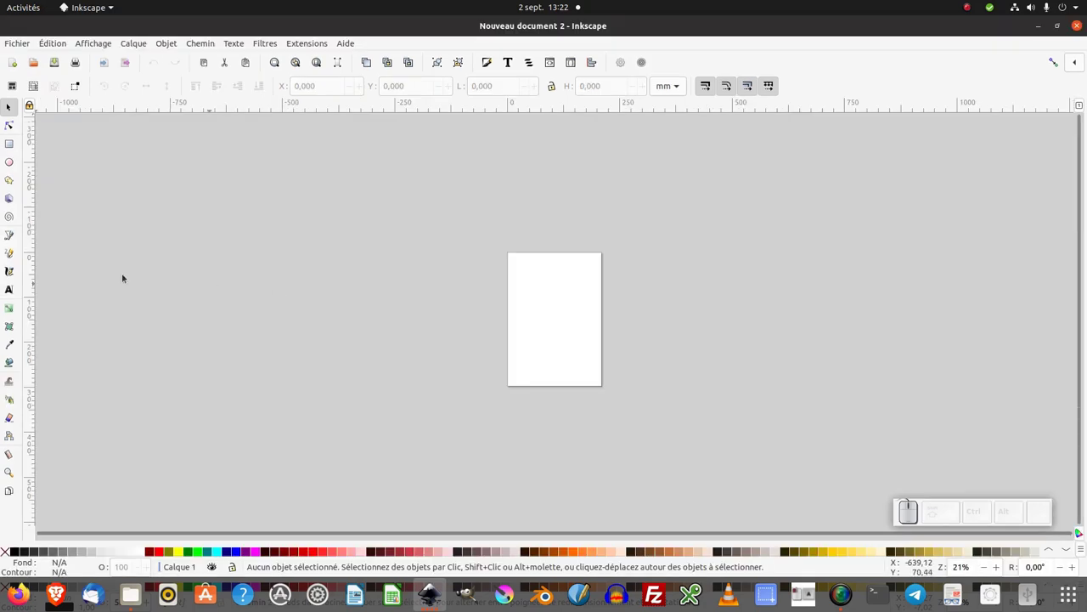
left_click(12, 105)
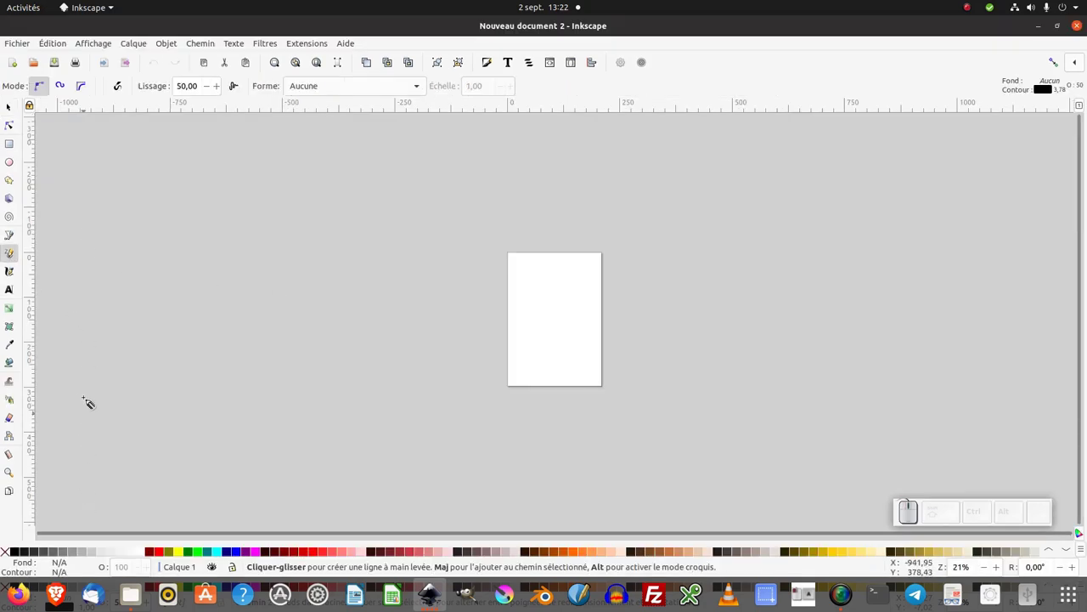
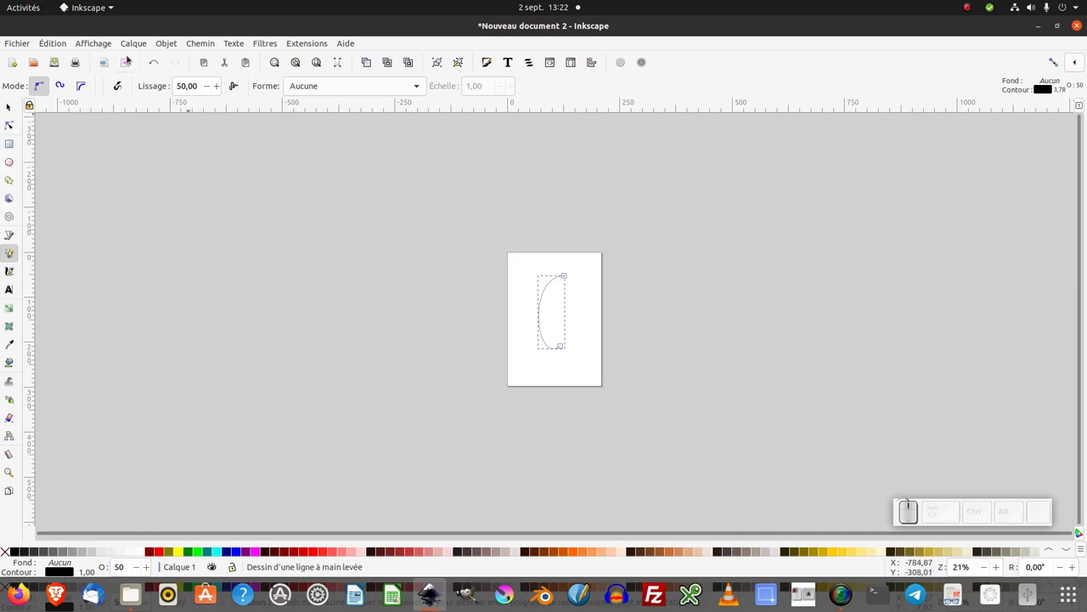
left_click(110, 46)
left_click(120, 303)
Switch the window to the Écran large layout, refit the page and delete the test curve
left_click(103, 10)
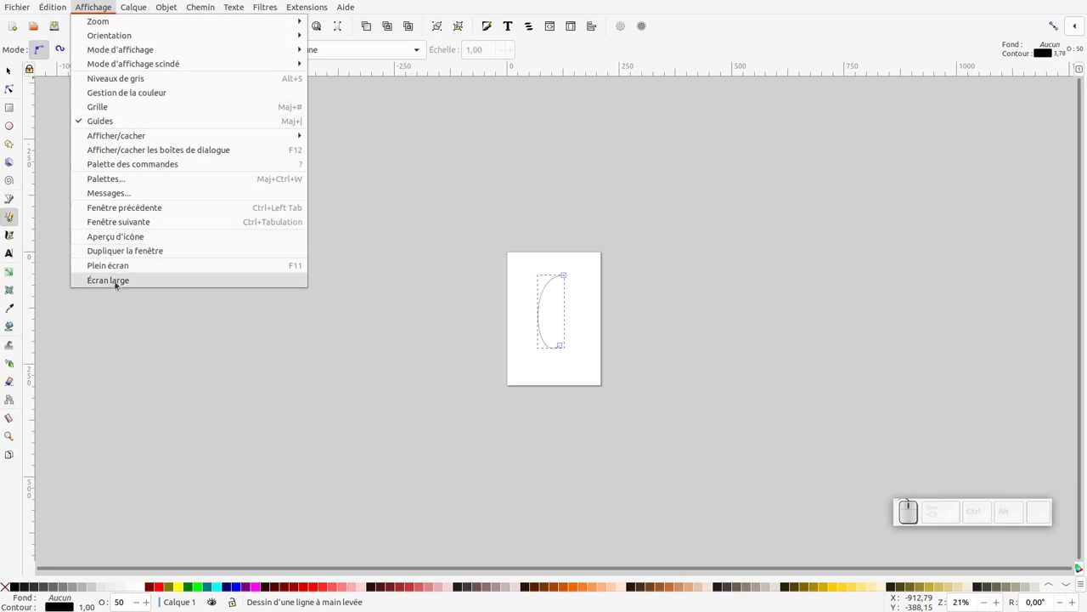
left_click(126, 282)
left_click(105, 9)
left_click(120, 282)
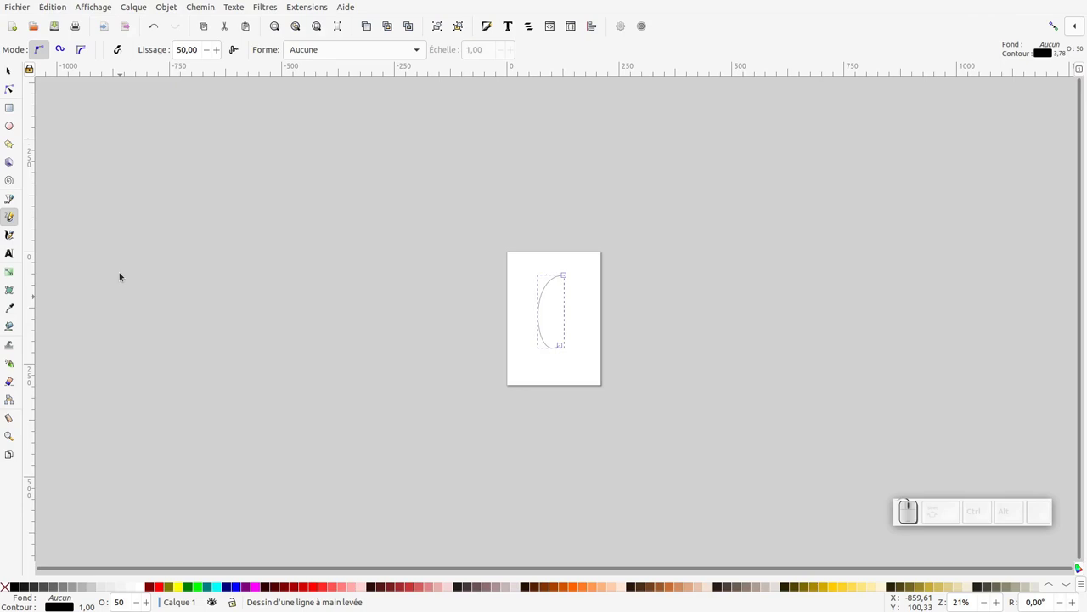
key("KP_Add")
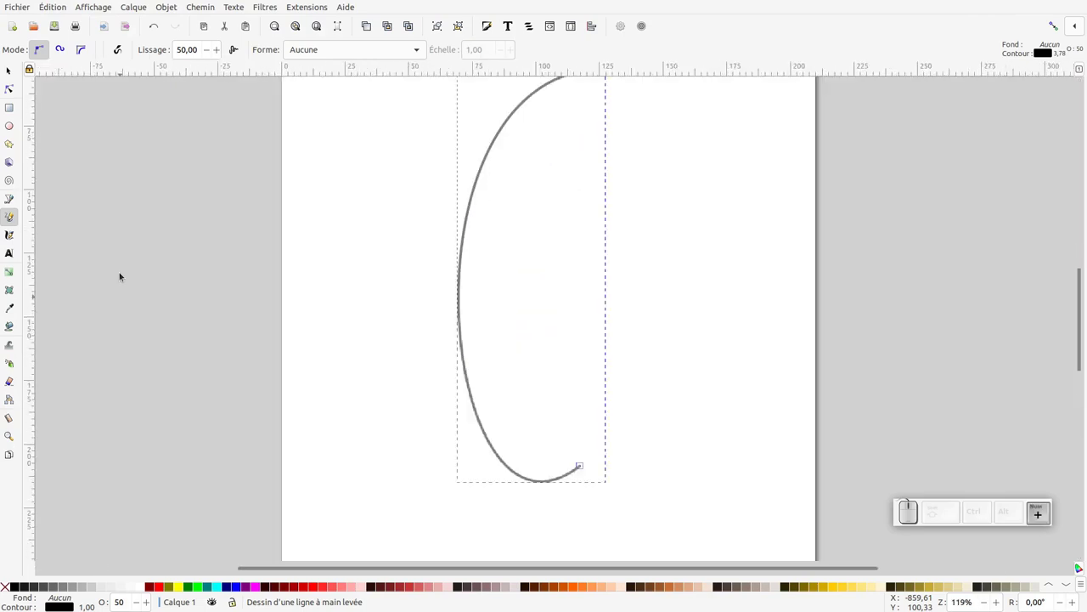
key("KP_Subtract")
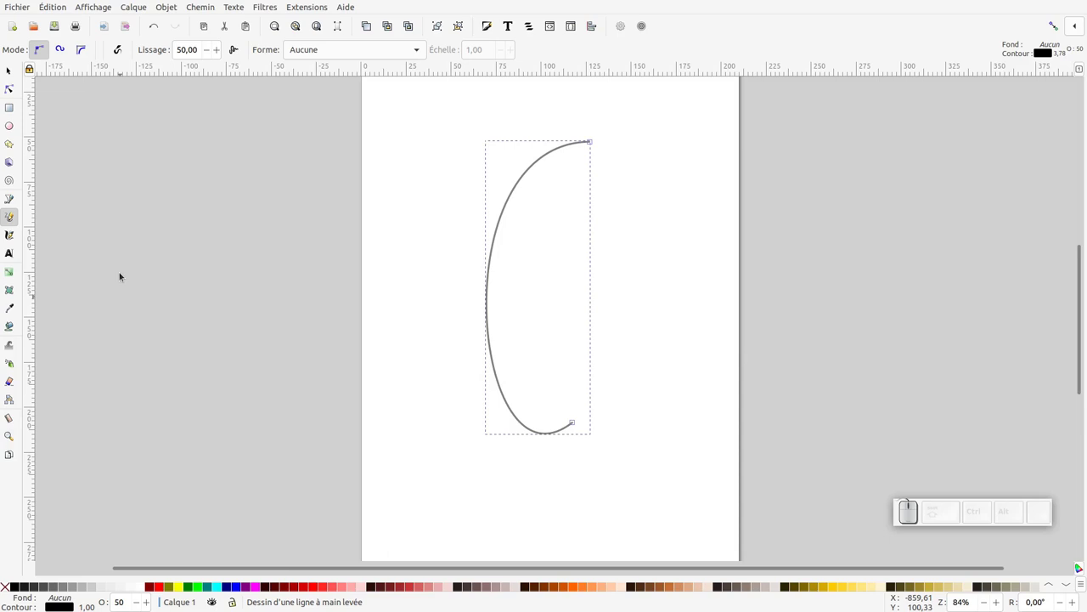
key("Delete")
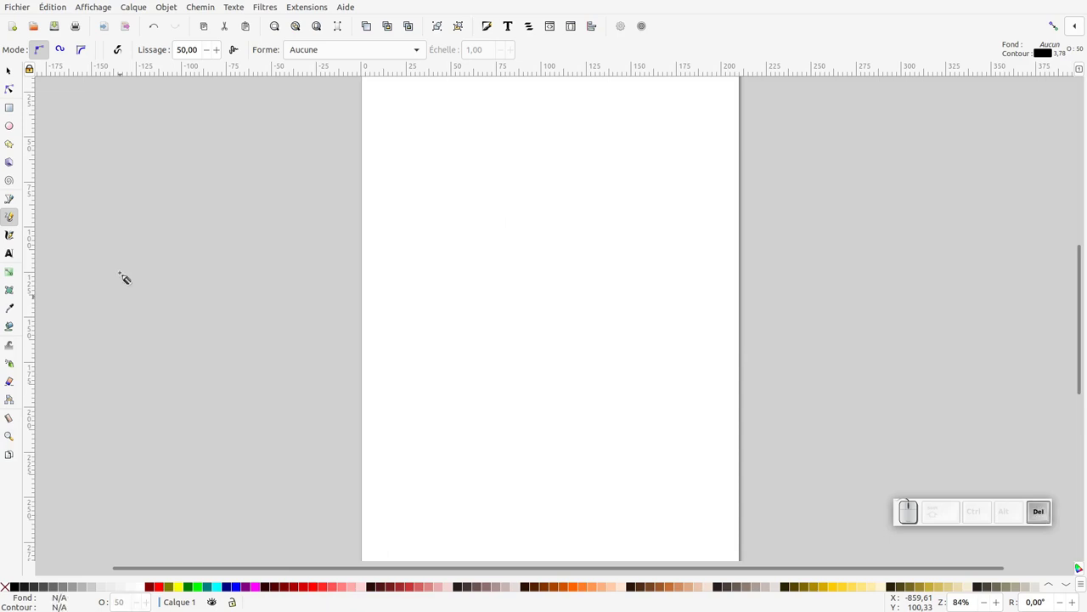
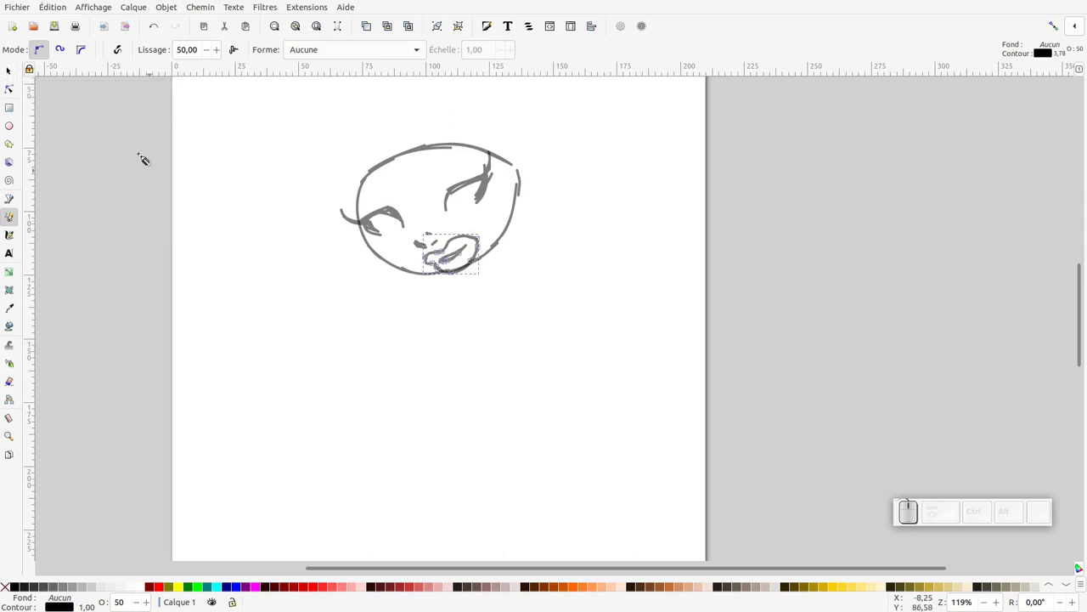
Select the lips stroke, try shrinking it and undo the resize
left_click(13, 76)
left_click(463, 257)
left_click(465, 260)
left_click(489, 244)
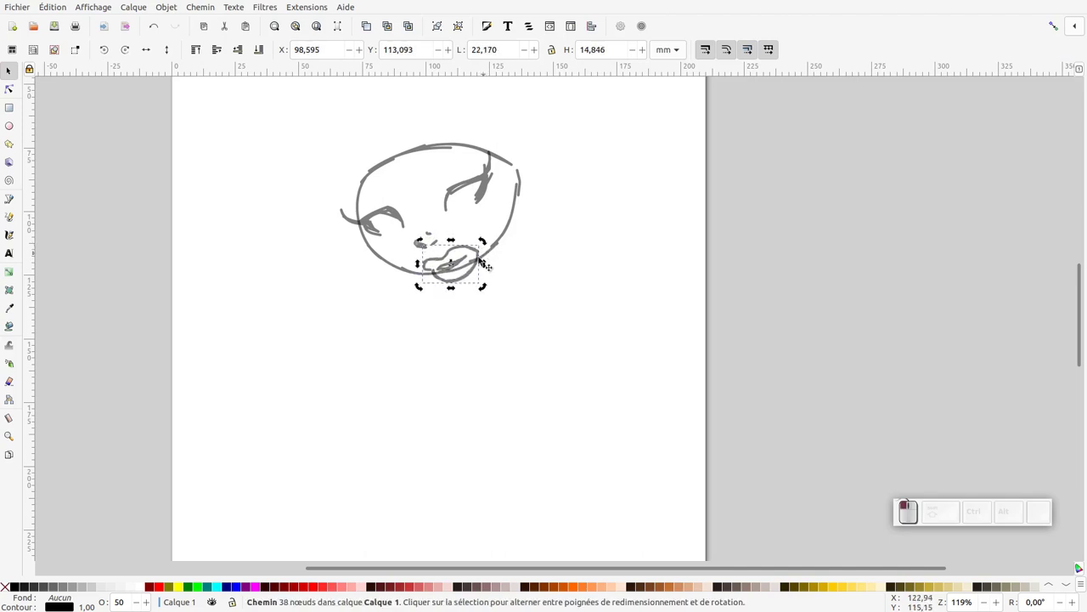
left_click(471, 260)
left_click(470, 252)
left_click_drag(484, 280, 475, 264)
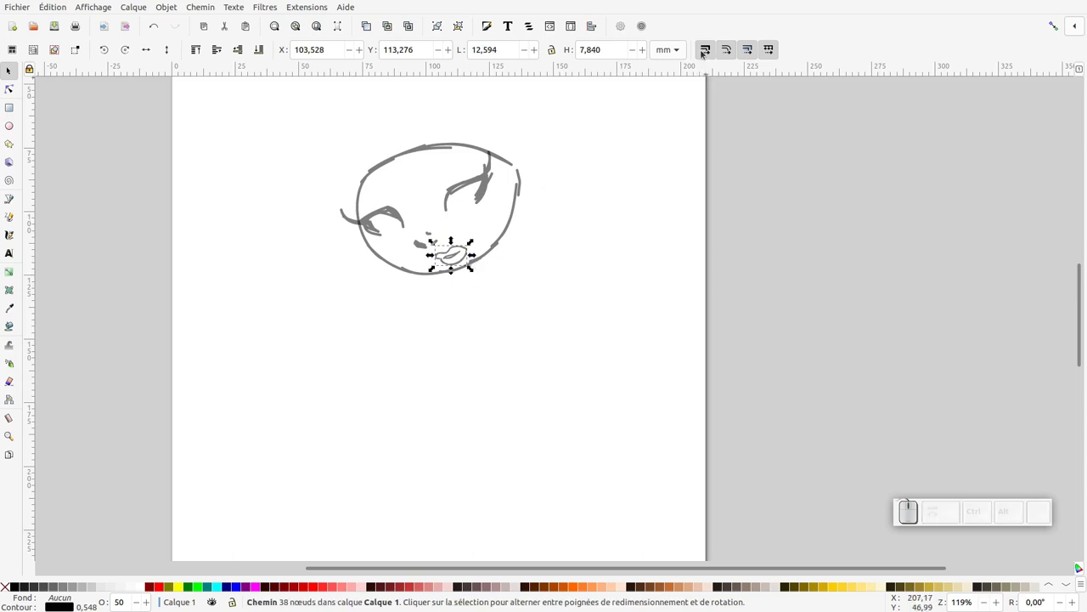
key("ctrl+z")
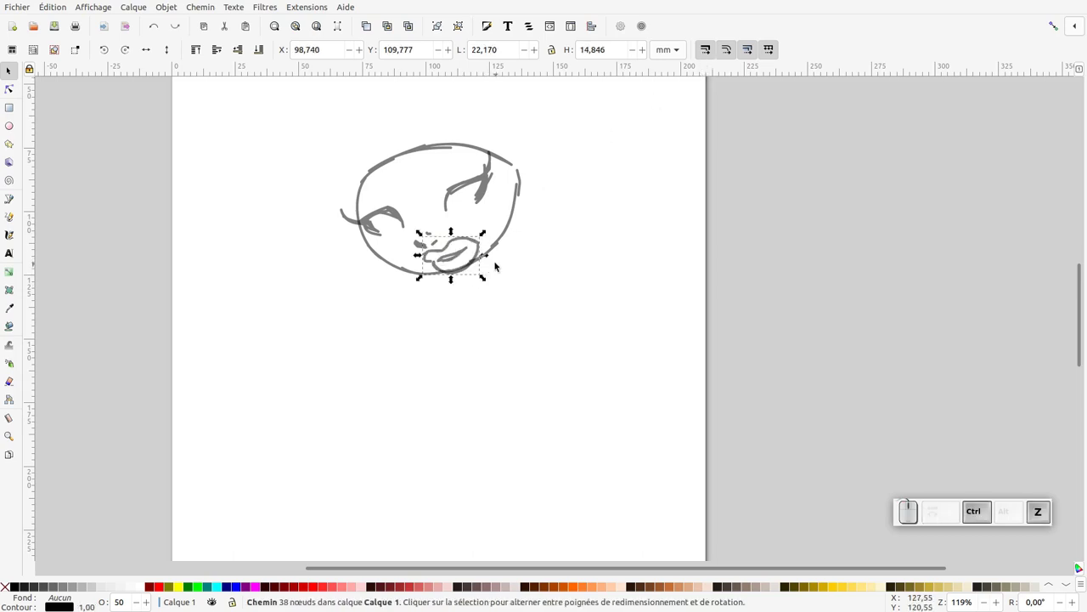
Turn off stroke-width scaling in the Selector bar, test-resize the lips and undo
left_click(712, 56)
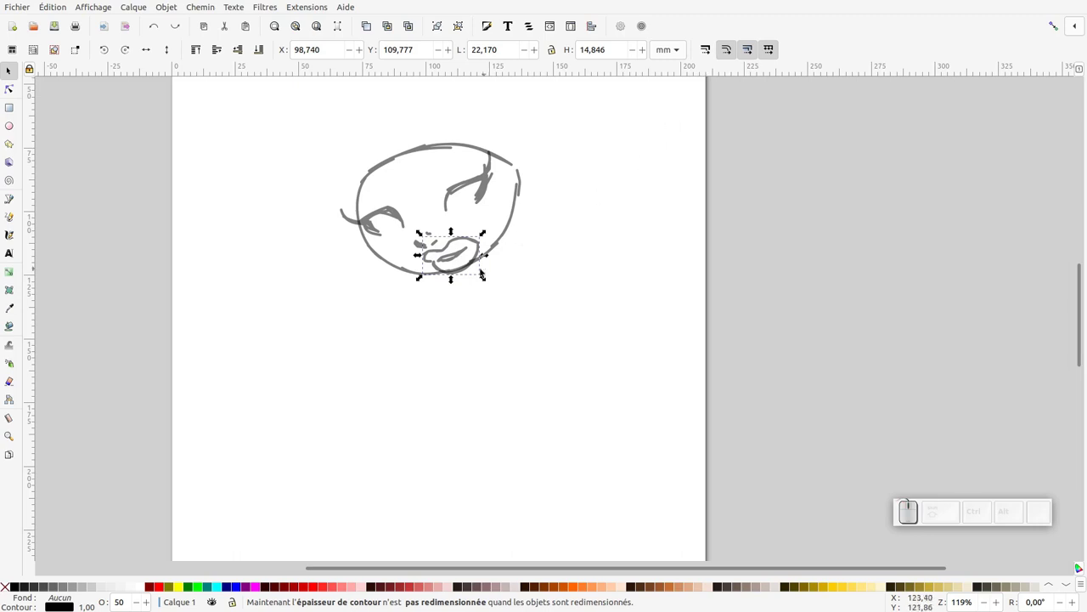
left_click(489, 238)
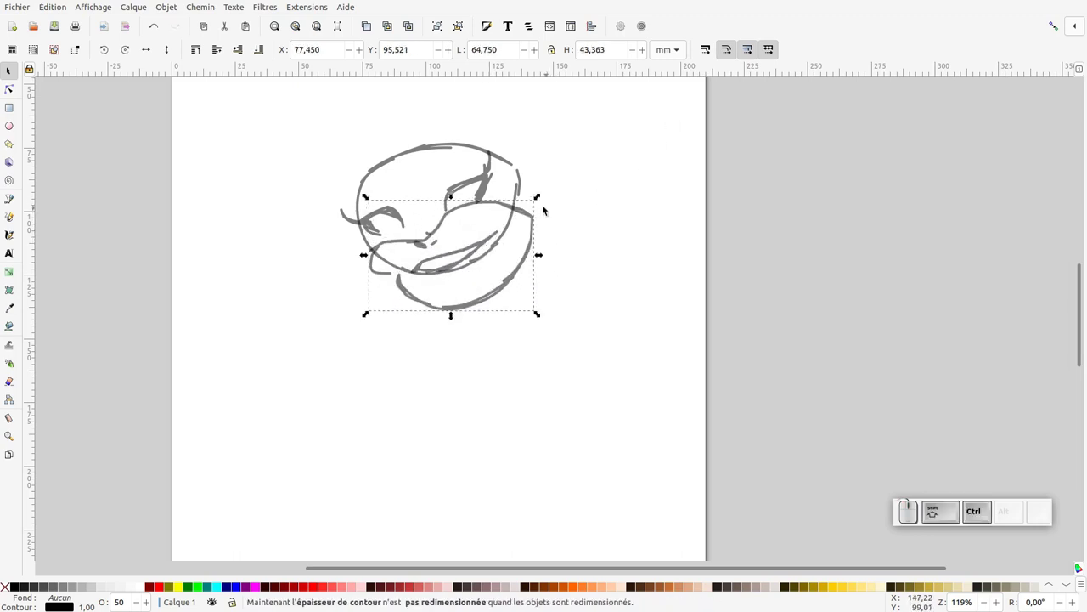
left_click(540, 202)
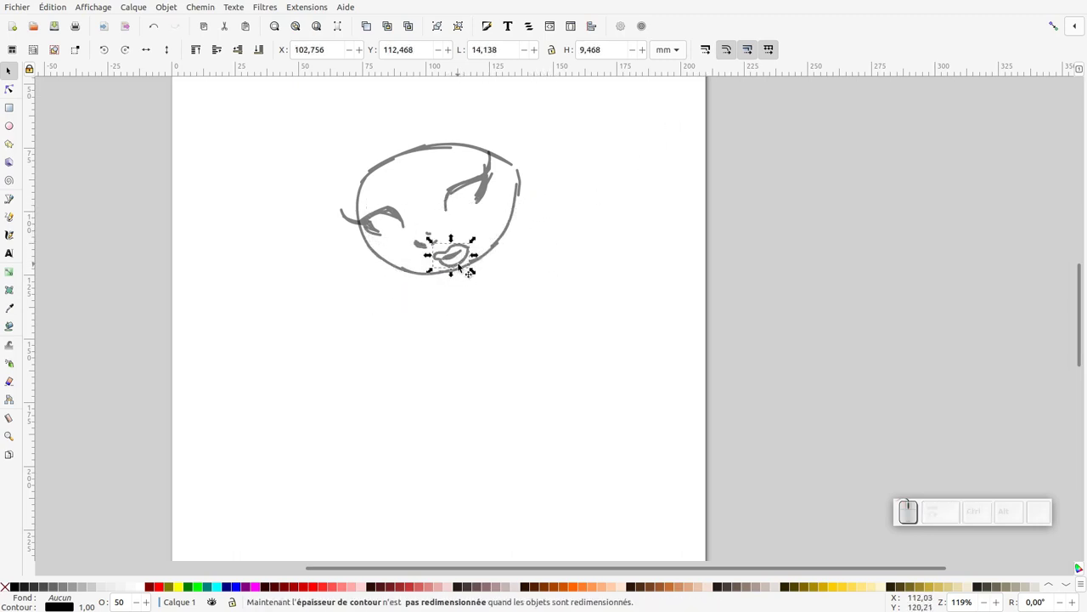
key("ctrl+z")
key("ctrl+z")
Select the right eye and eyebrow and widen them slightly to about 106%
left_click(489, 237)
left_click_drag(466, 257, 479, 231)
left_click(440, 222)
left_click_drag(428, 248, 476, 197)
left_click(504, 184)
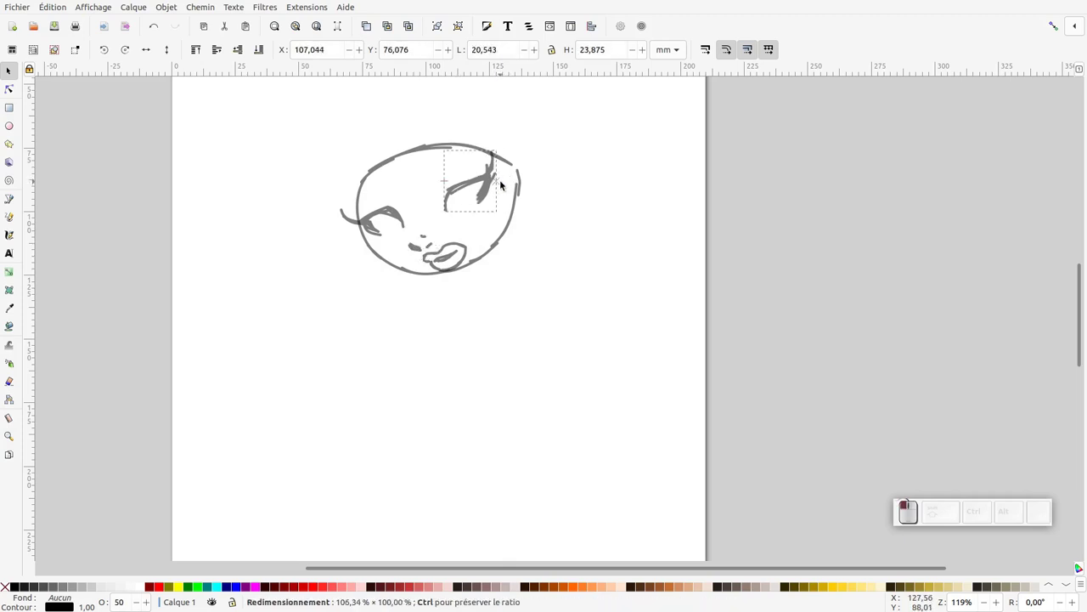
left_click(505, 150)
left_click(480, 183)
left_click(17, 219)
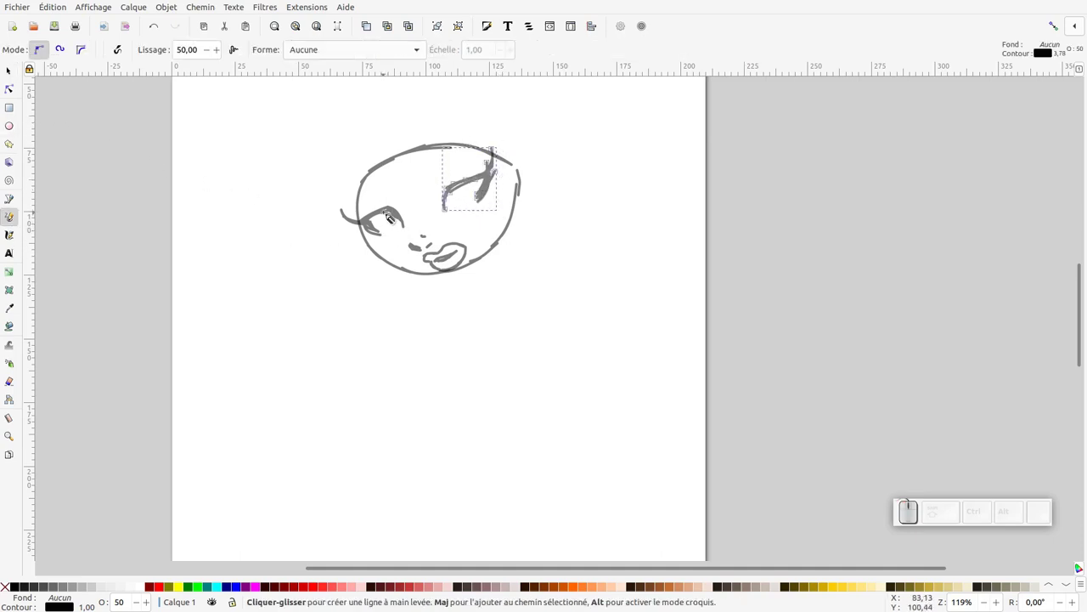
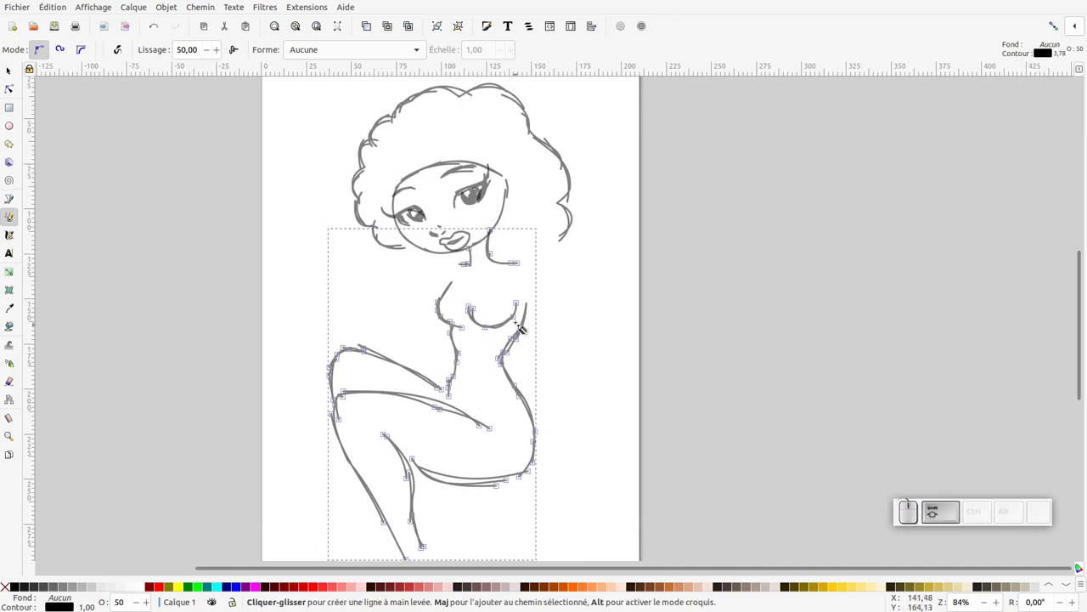
Redo the last undone freehand stroke while sketching the hair and body
key("ctrl+shift+z")
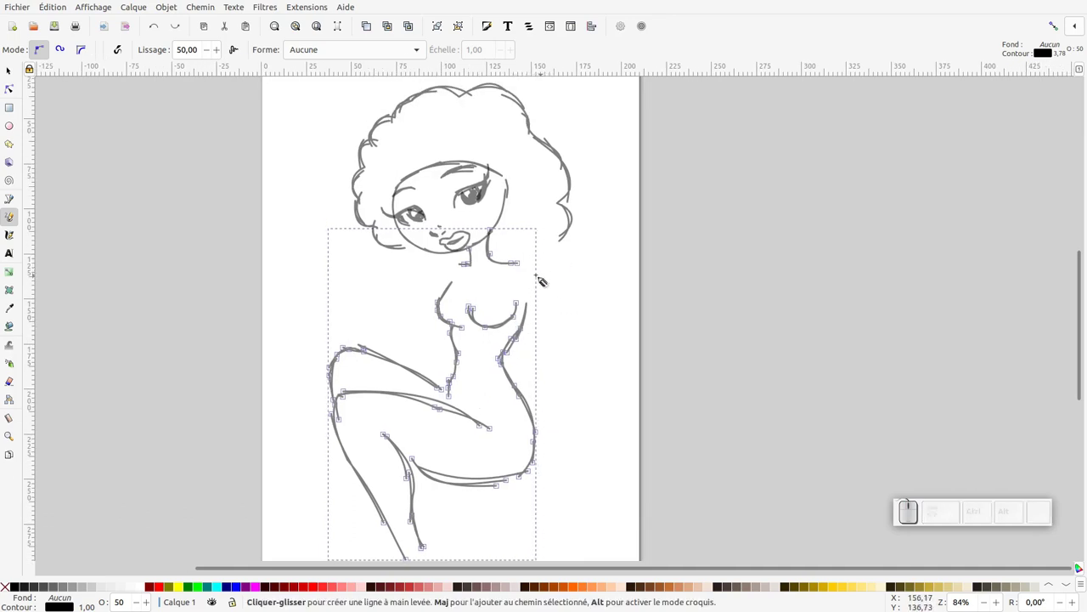
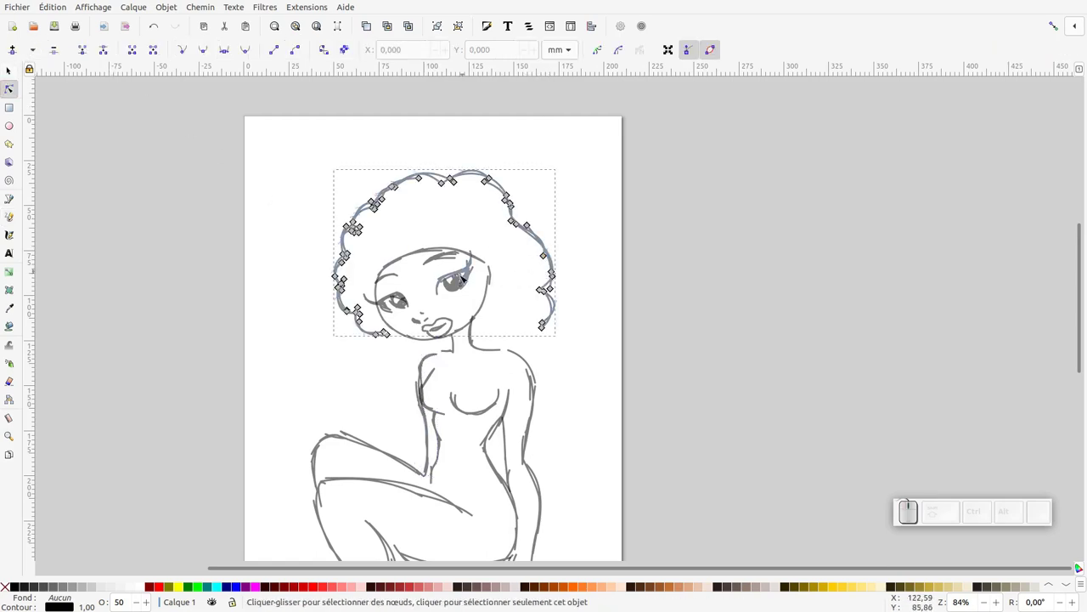
Return to the Pencil tool to sketch the flowing curly hair strands and the ear
key("p")
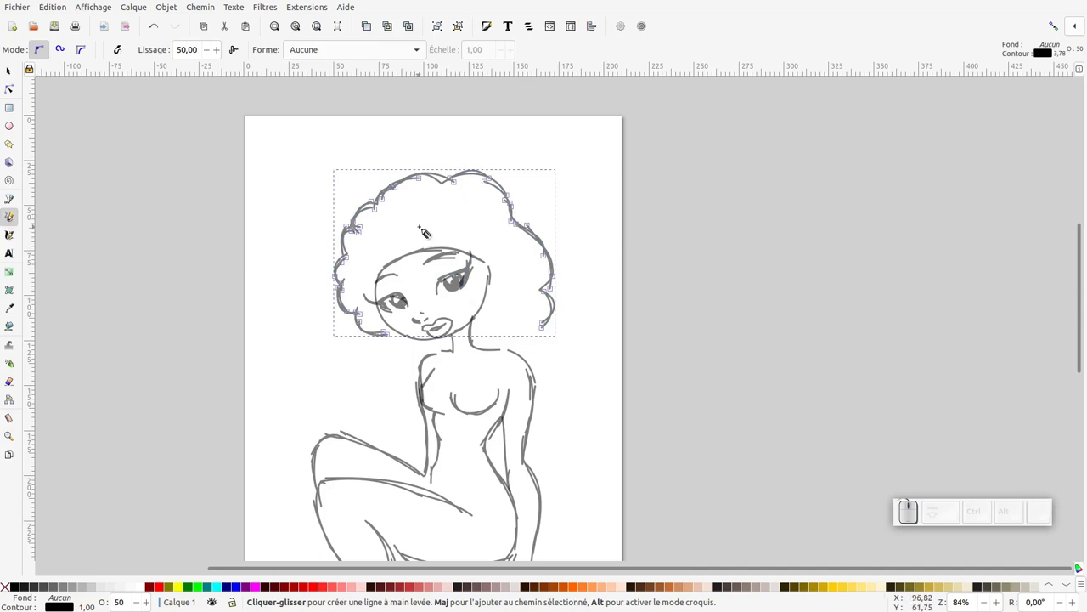
key("F6")
key("F6")
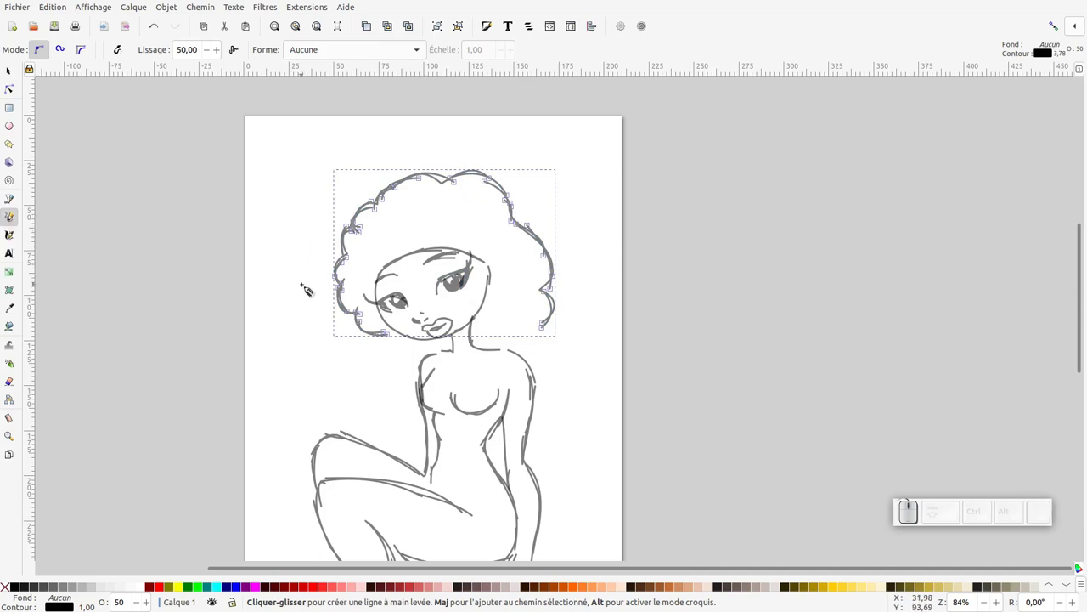
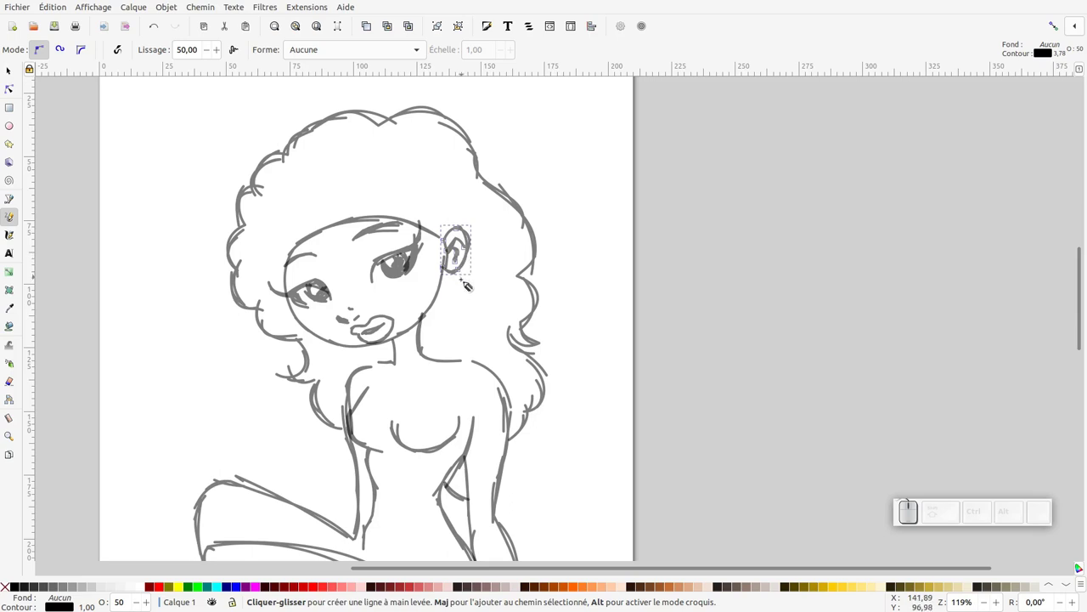
Drag the ear so it sits snugly against the side of the face
key("F1")
left_click_drag(466, 265, 446, 256)
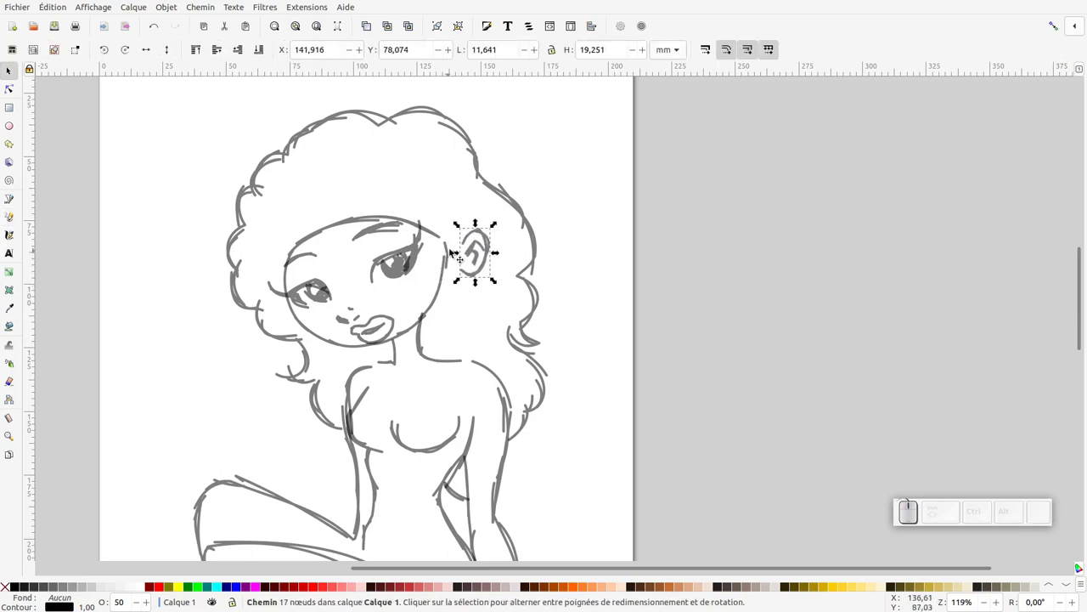
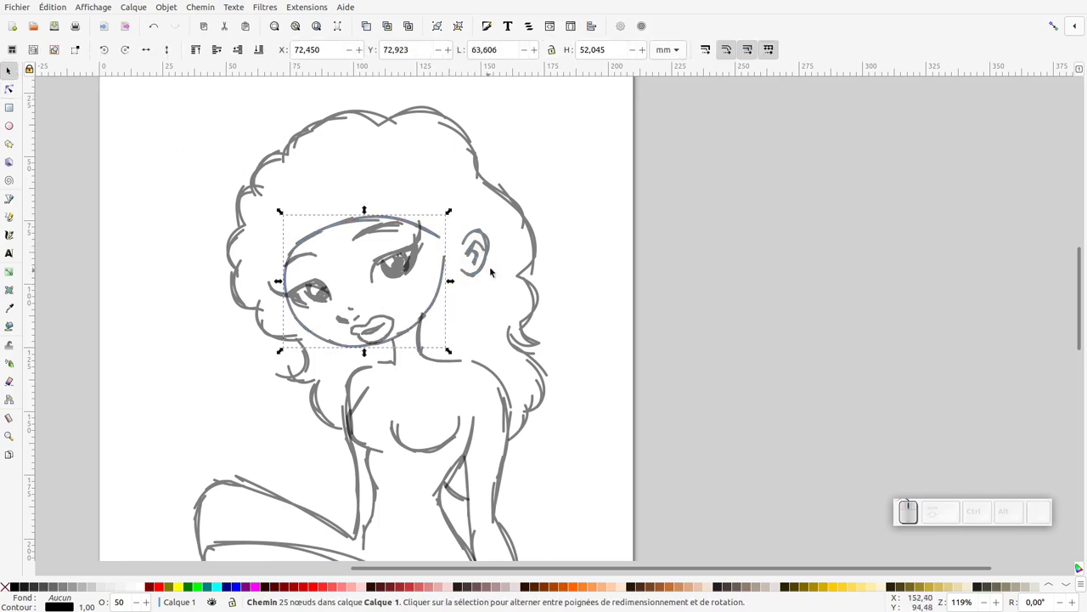
left_click(483, 260)
left_click_drag(482, 258, 378, 239)
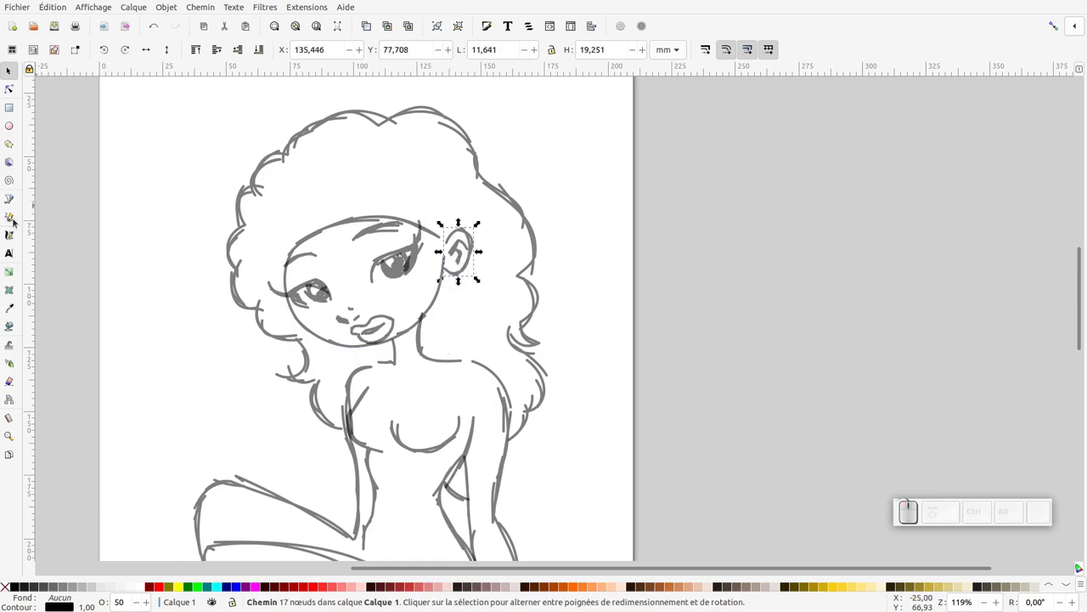
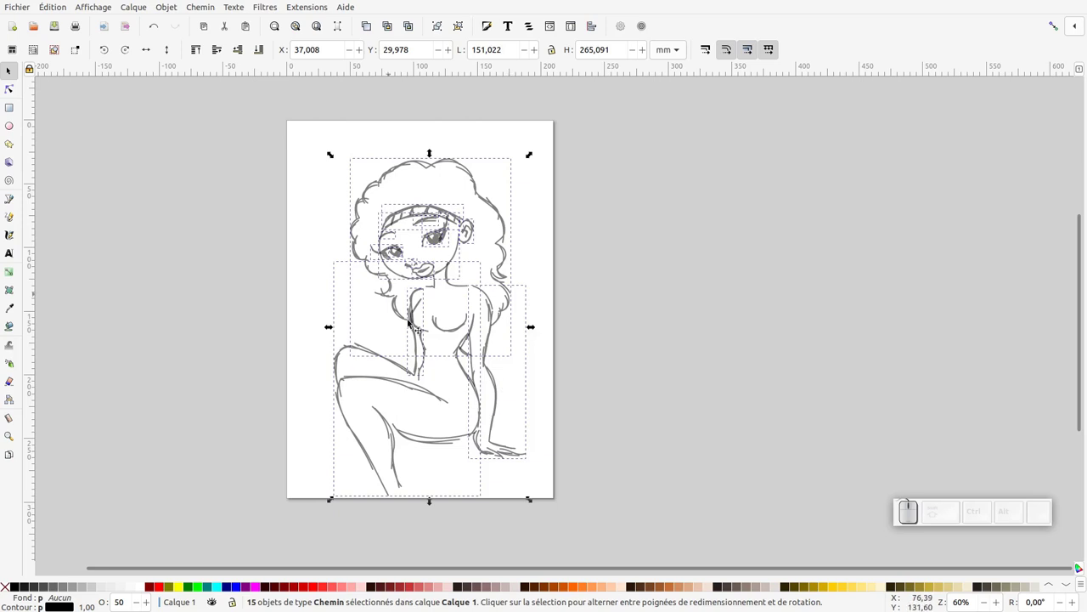
Move the whole sketch toward the left side of the page
left_click_drag(537, 502, 434, 346)
left_click(408, 277)
left_click(420, 272)
key("KP_Add")
middle_click(308, 346)
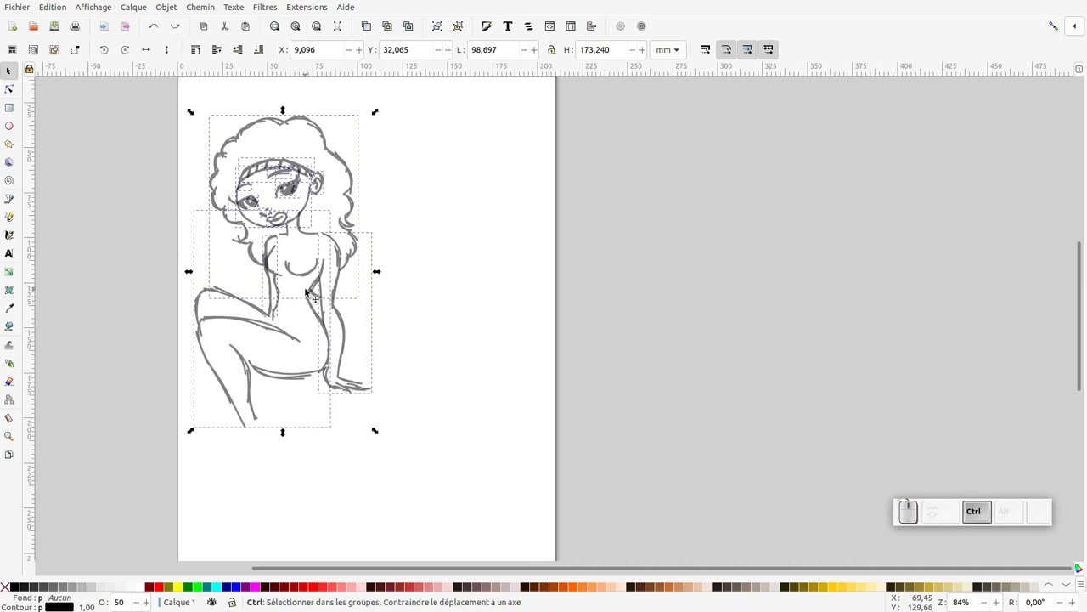
Duplicate the sketch with Ctrl+D and place the copy on the right half of the page
key("ctrl+d")
left_click_drag(288, 225, 662, 236)
left_click(638, 234)
key("KP_Add")
middle_click(388, 239)
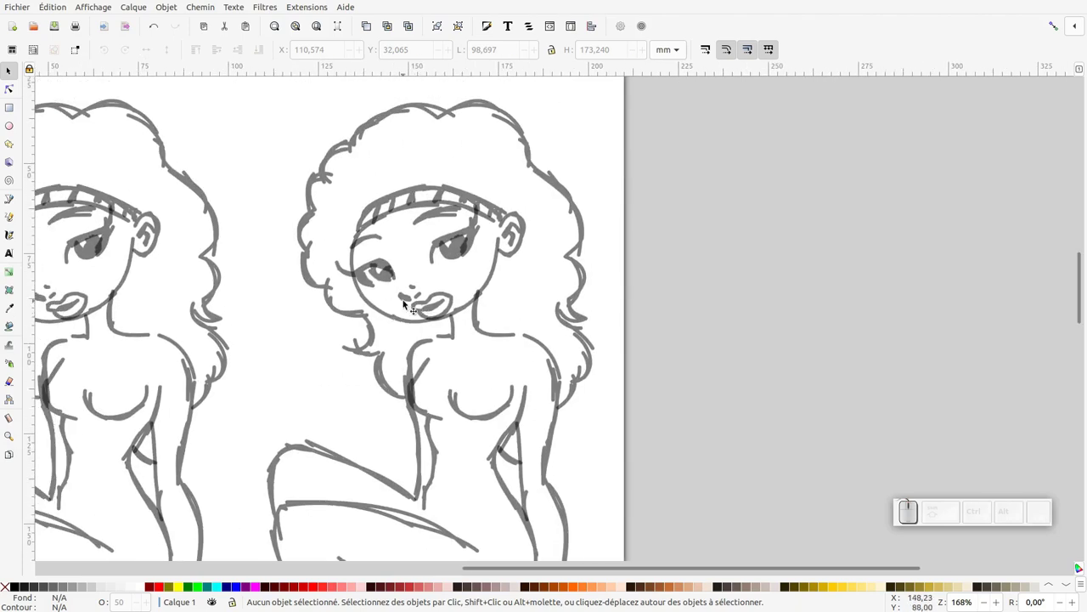
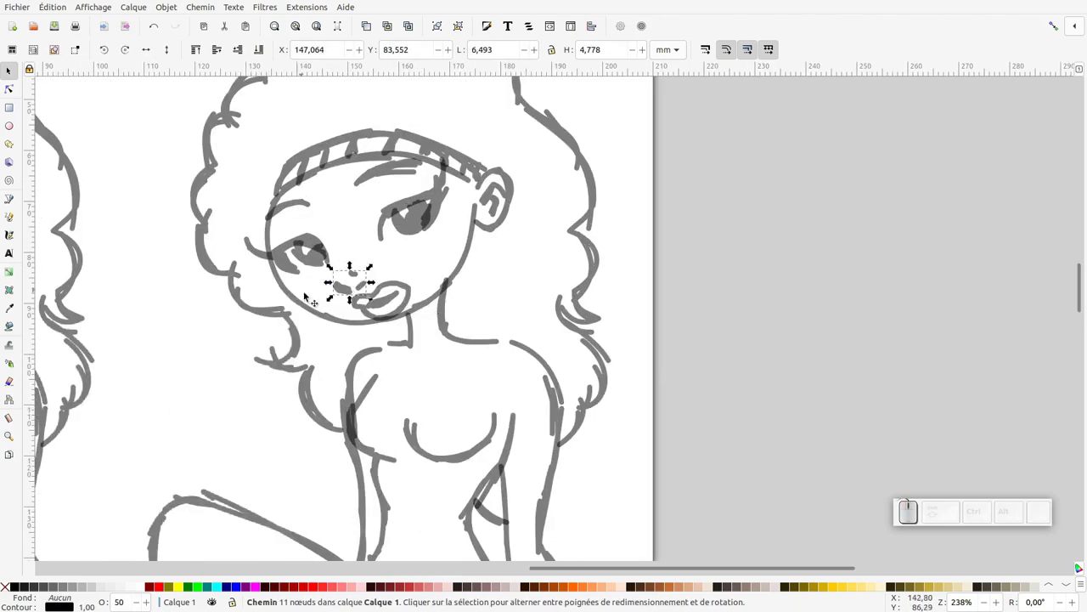
Reposition the nose and lips strokes of the right-hand copy
left_click(350, 290)
left_click(367, 272)
left_click(406, 288)
left_click_drag(419, 277, 411, 291)
left_click_drag(407, 295, 419, 317)
left_click_drag(427, 341, 396, 303)
left_click(390, 305)
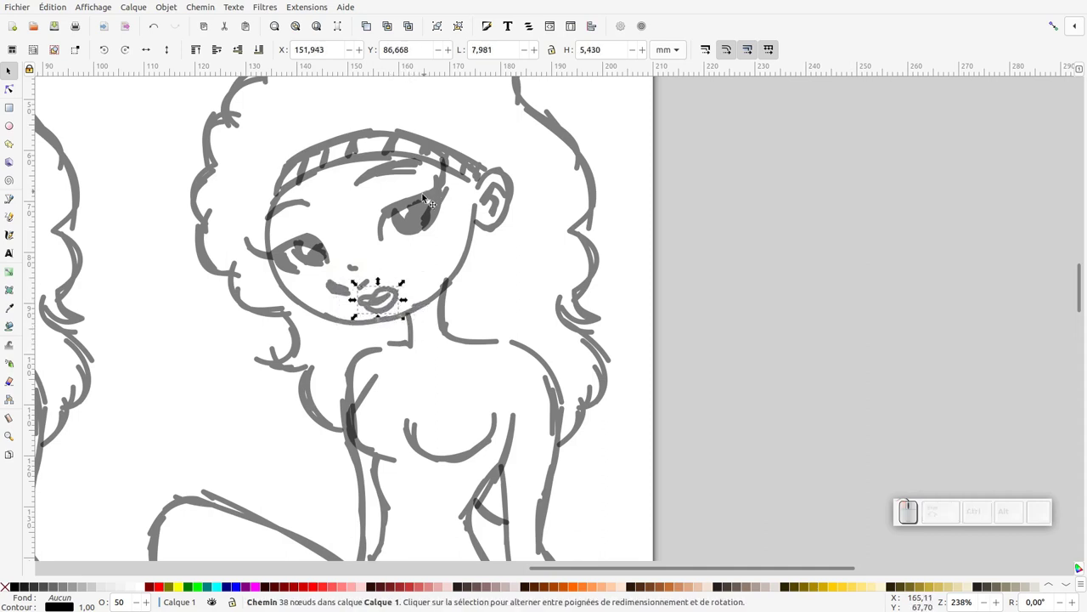
Select both strokes of the smaller eye and enlarge it to match the other
left_click(427, 206)
left_click(446, 202)
left_click(460, 202)
left_click(419, 255)
left_click(431, 232)
left_click(320, 258)
left_click(315, 239)
left_click(283, 256)
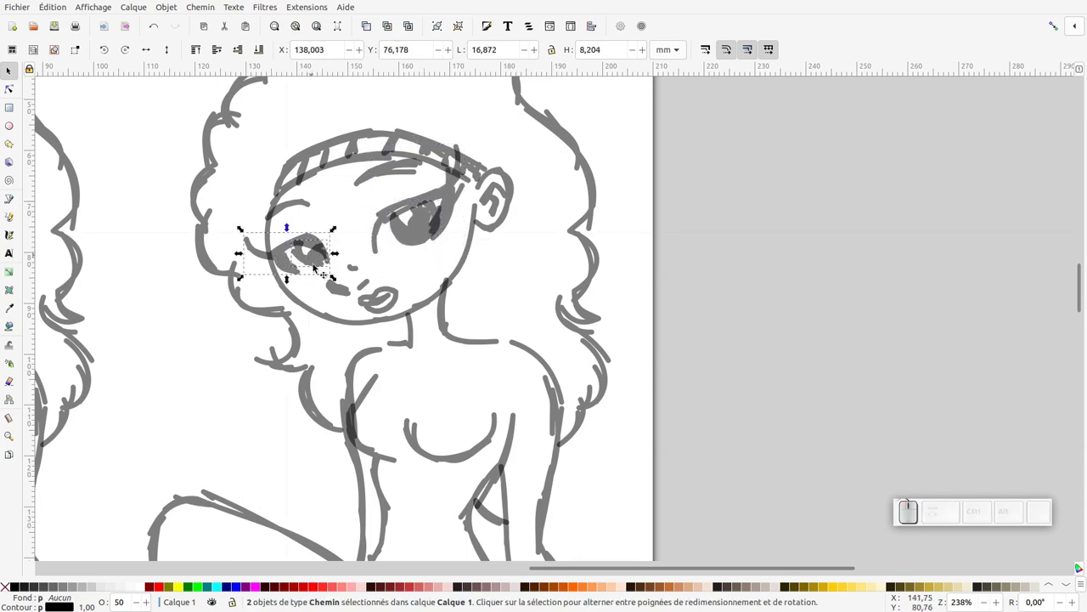
left_click_drag(293, 282, 331, 253)
left_click_drag(331, 253, 321, 198)
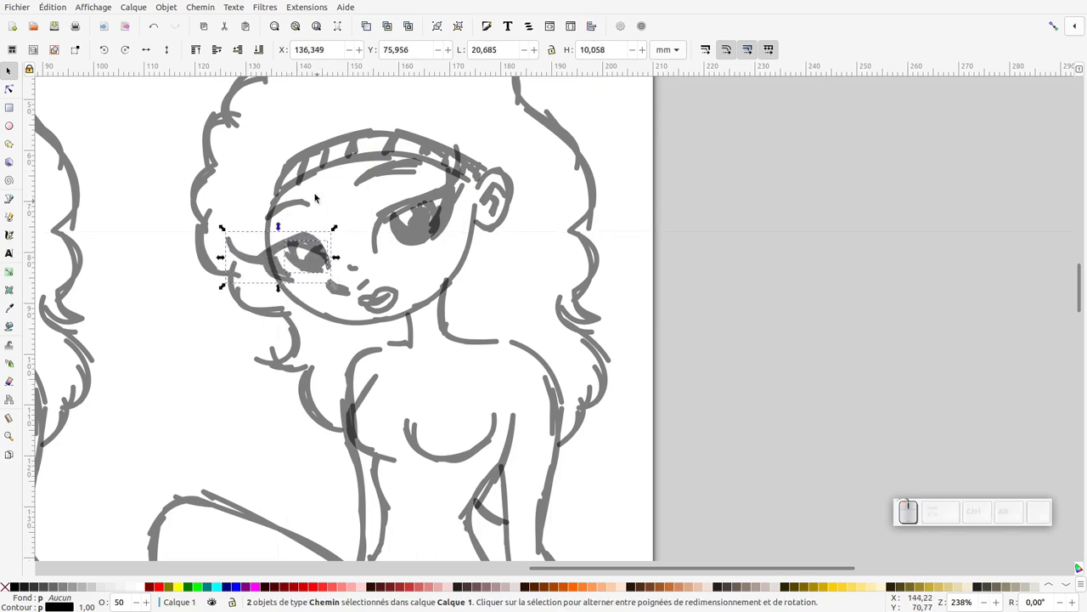
left_click_drag(378, 173, 395, 173)
left_click(389, 179)
Nudge the eyebrow above the smaller eye into place
left_click(312, 202)
left_click(313, 199)
left_click(311, 201)
left_click(320, 190)
left_click(380, 183)
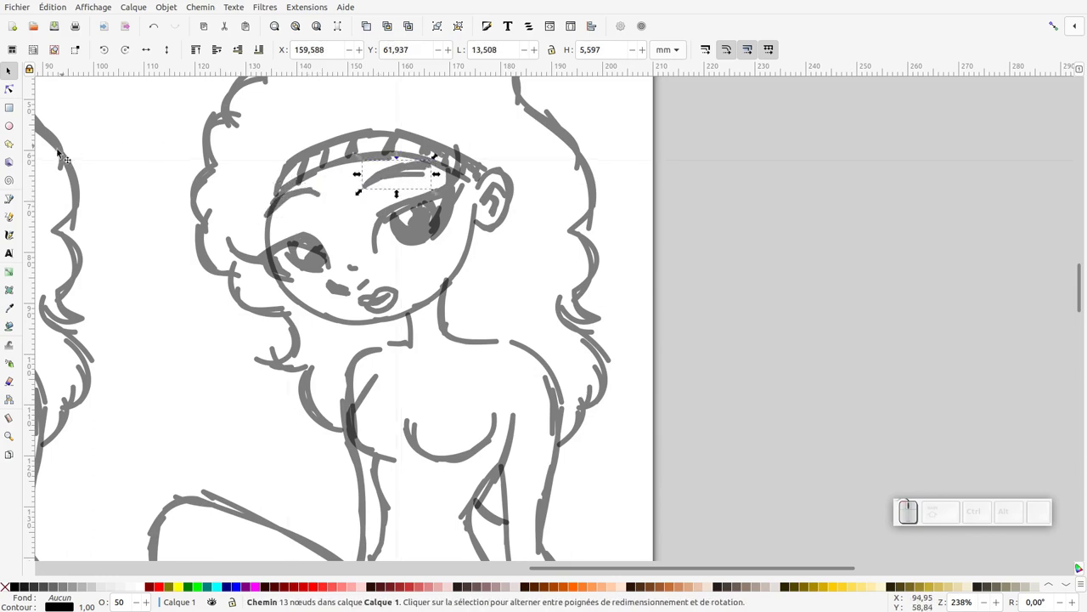
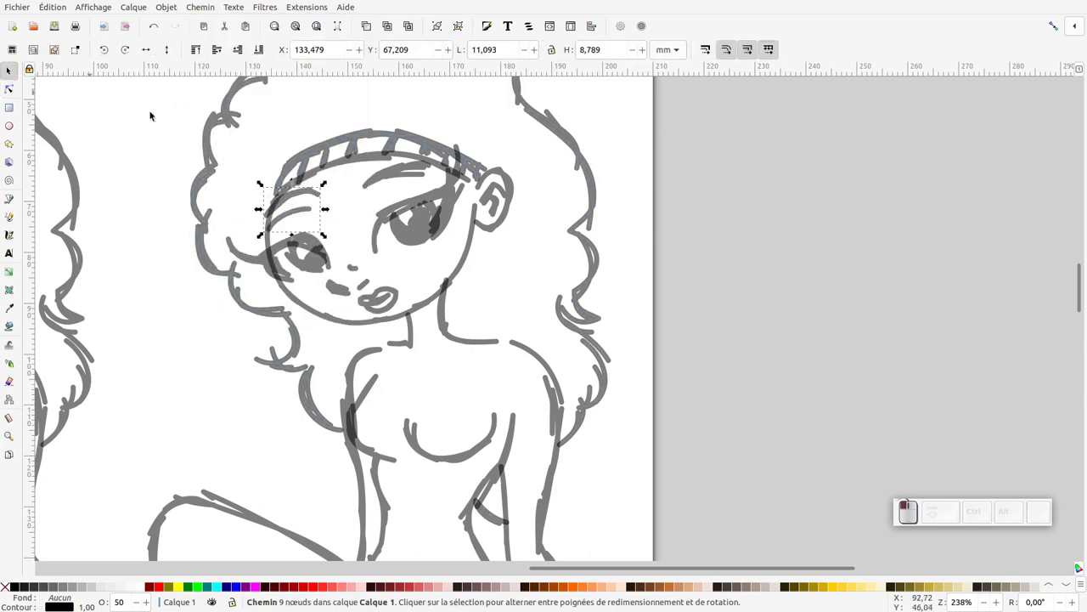
left_click_drag(308, 195, 258, 183)
Show the Layers and Objects list and start reshaping the eye stroke's nodes
left_click(181, 21)
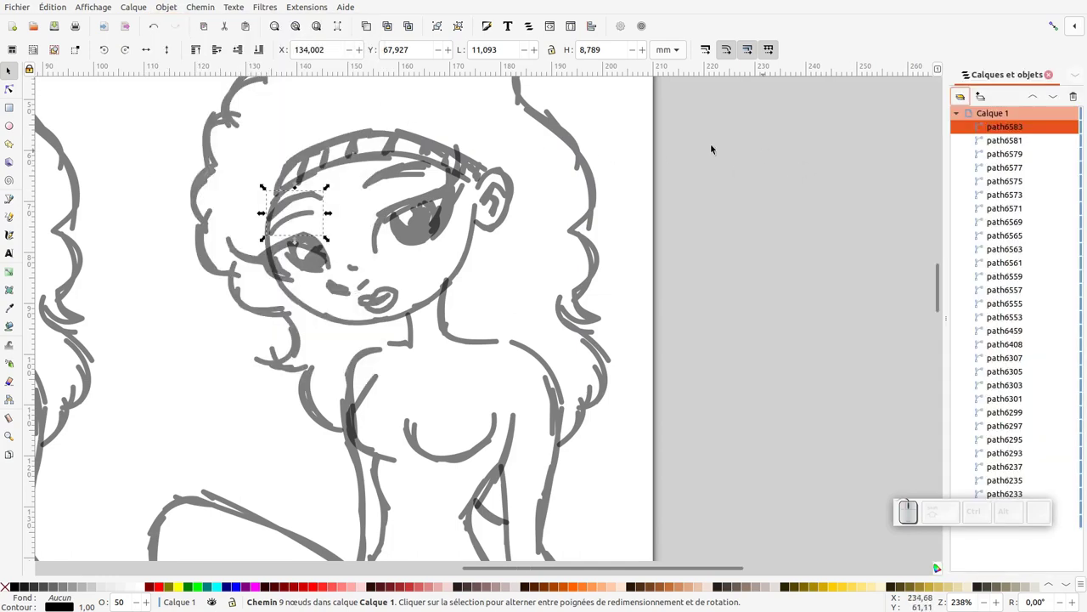
left_click(1065, 129)
left_click(13, 91)
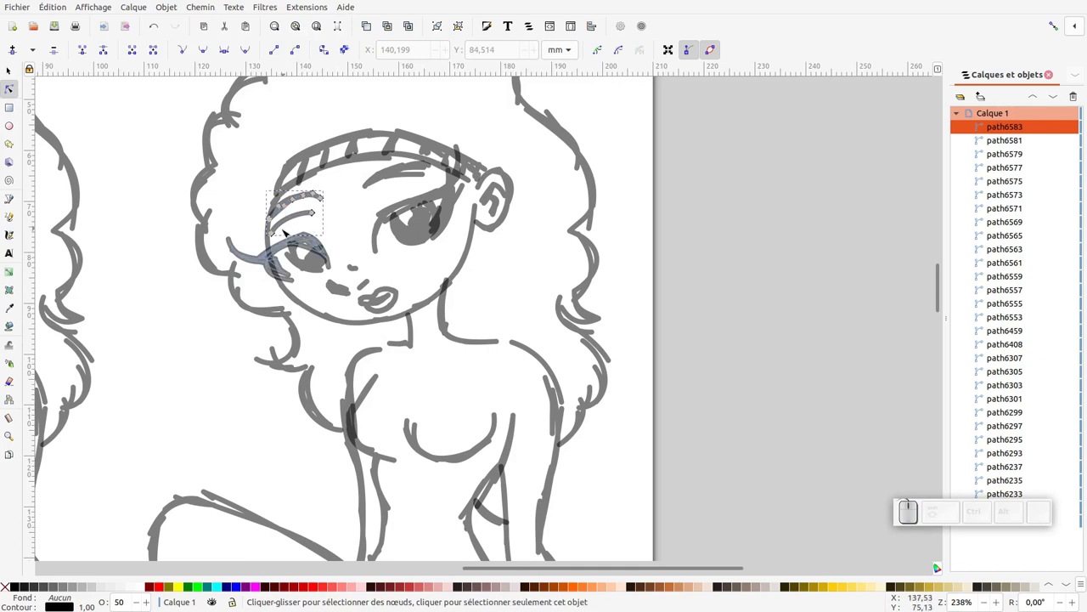
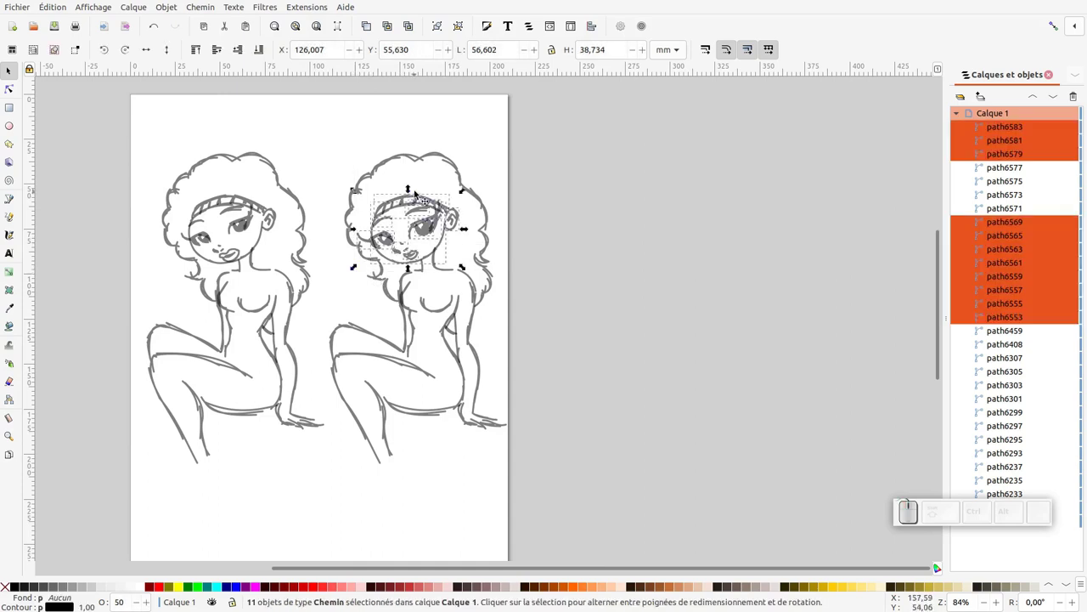
Select every stroke of the right-hand copy and group them (g6601)
left_click_drag(415, 190, 387, 239)
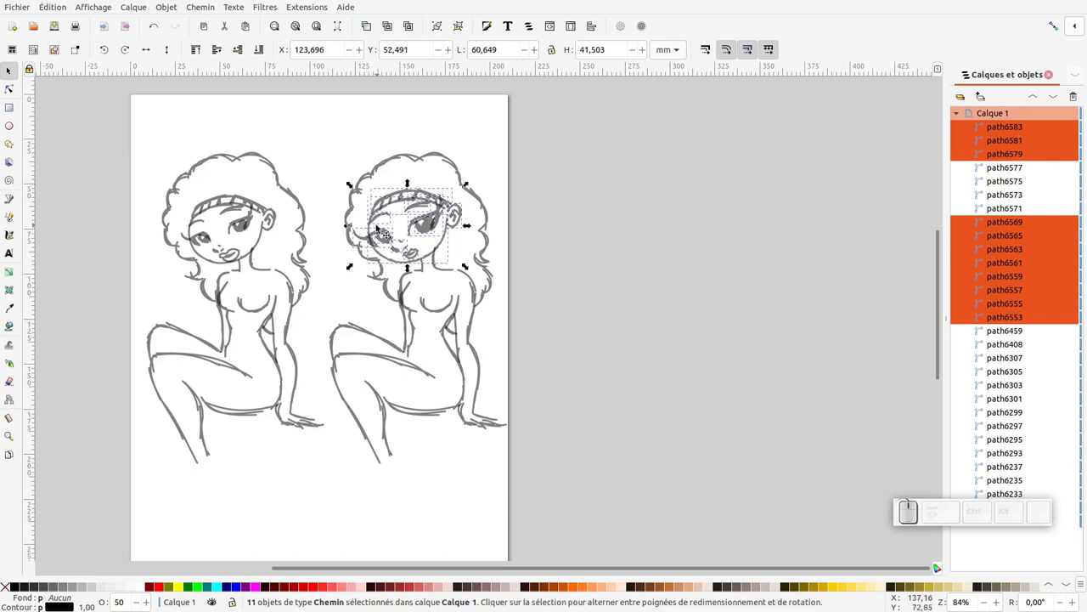
left_click_drag(472, 229, 453, 226)
left_click(446, 222)
left_click(462, 172)
left_click_drag(426, 143, 486, 245)
left_click(489, 293)
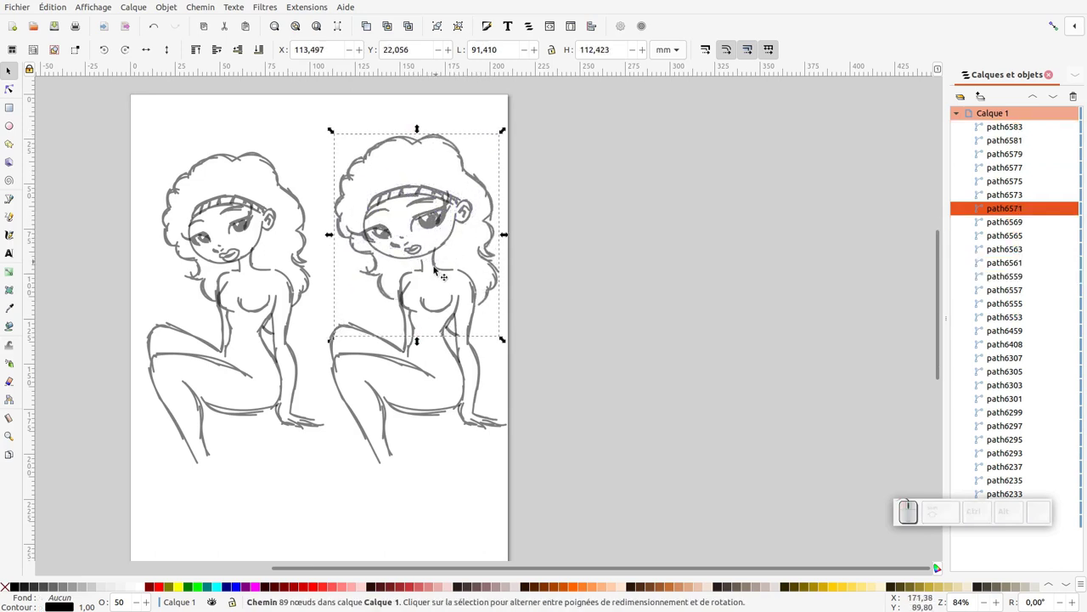
left_click_drag(354, 448, 420, 433)
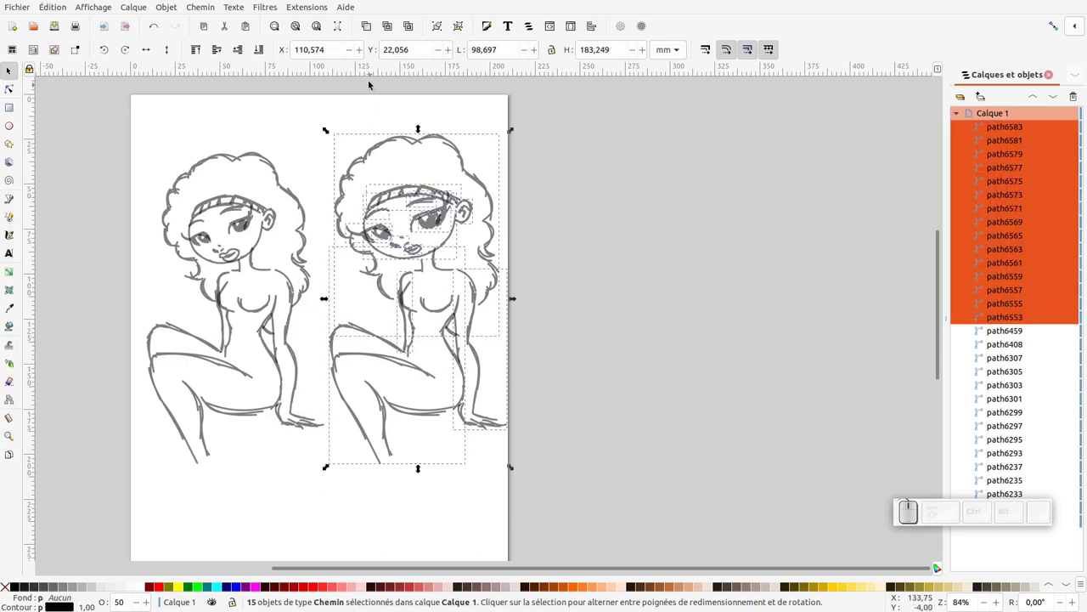
left_click(443, 30)
left_click(978, 129)
left_click(1067, 131)
left_click(1065, 130)
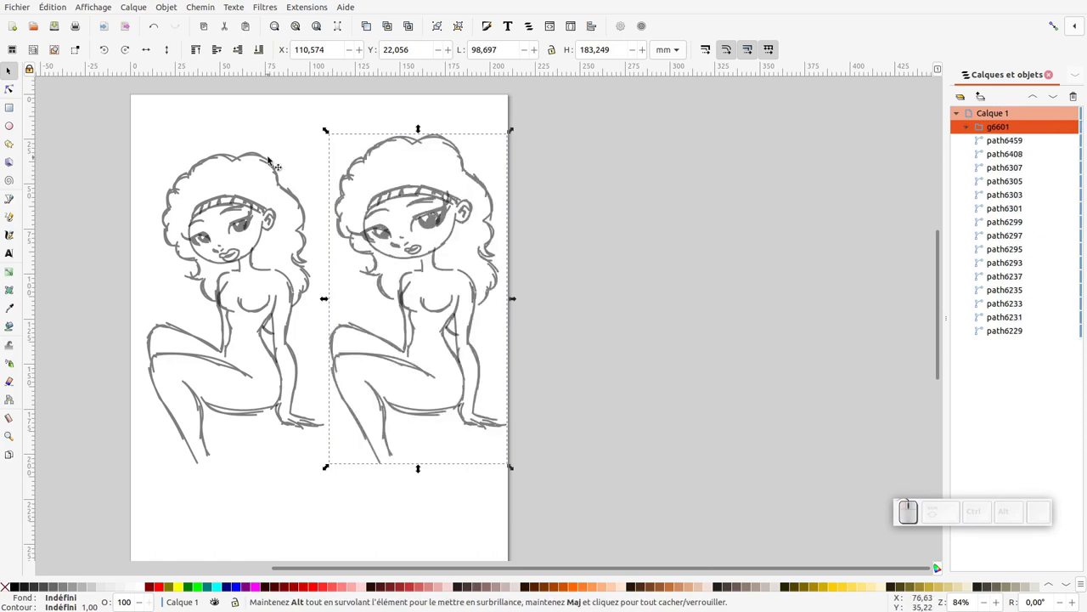
Select the left original's 15 strokes and group them (g6618)
left_click_drag(88, 126, 355, 497)
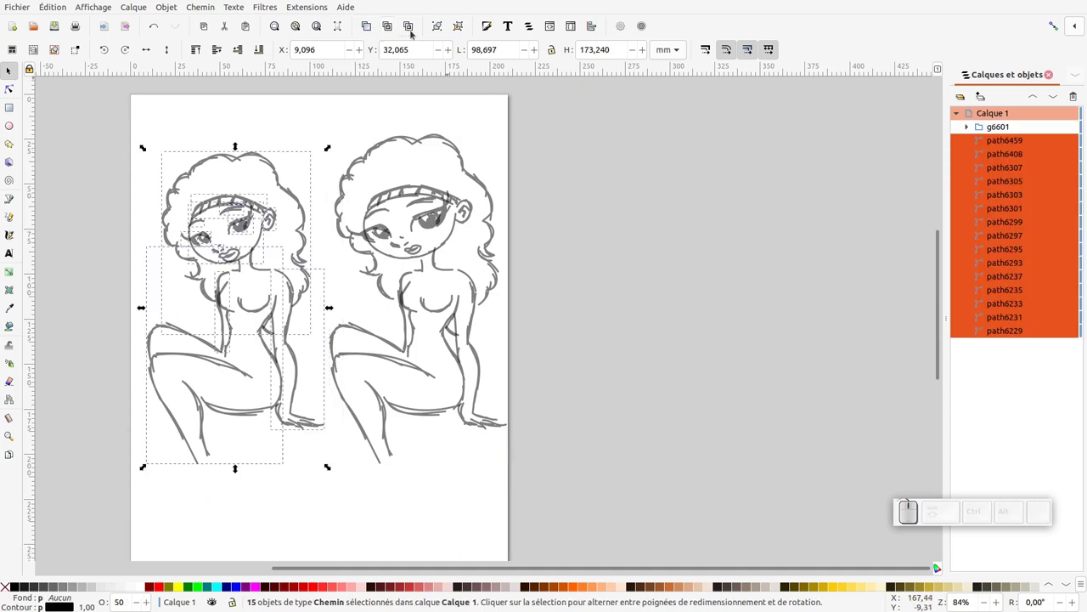
left_click(440, 32)
left_click(974, 143)
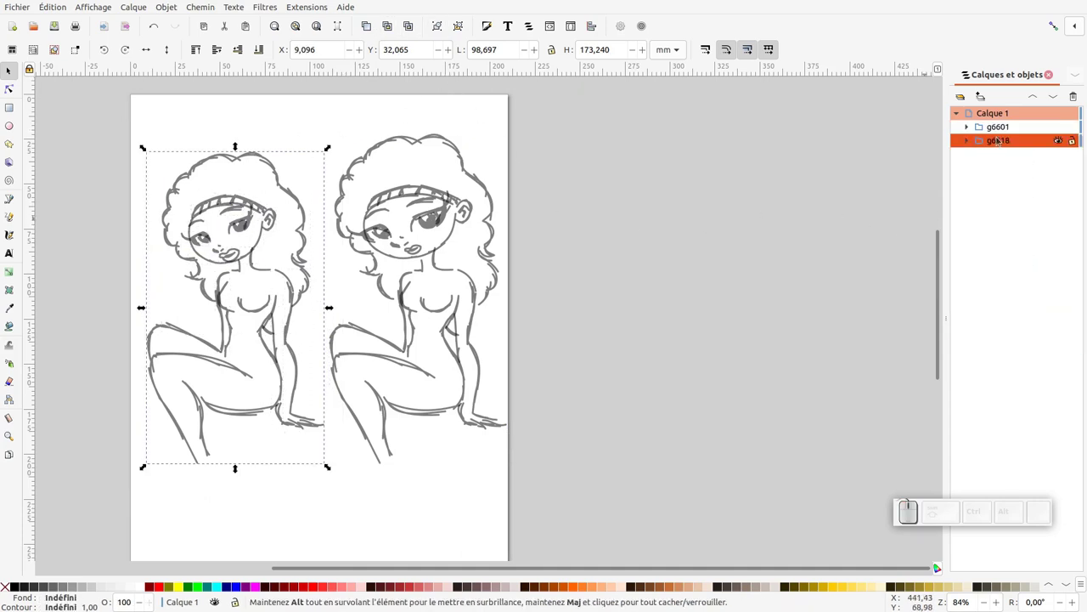
left_click(1064, 143)
left_click(1063, 129)
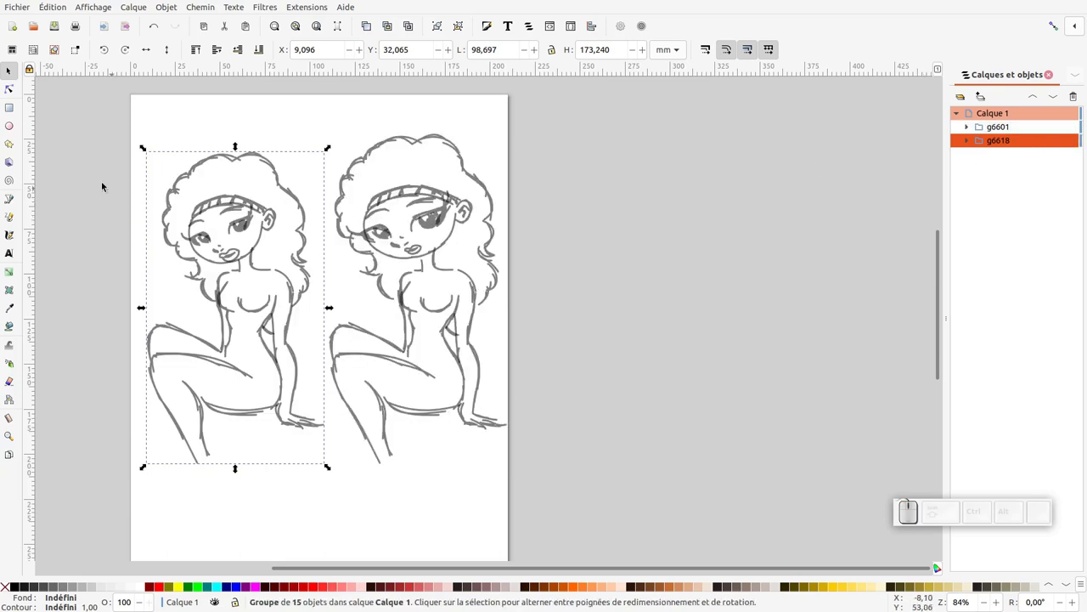
Trace the lips with a freehand Pencil path and fill it red from the palette
left_click(15, 221)
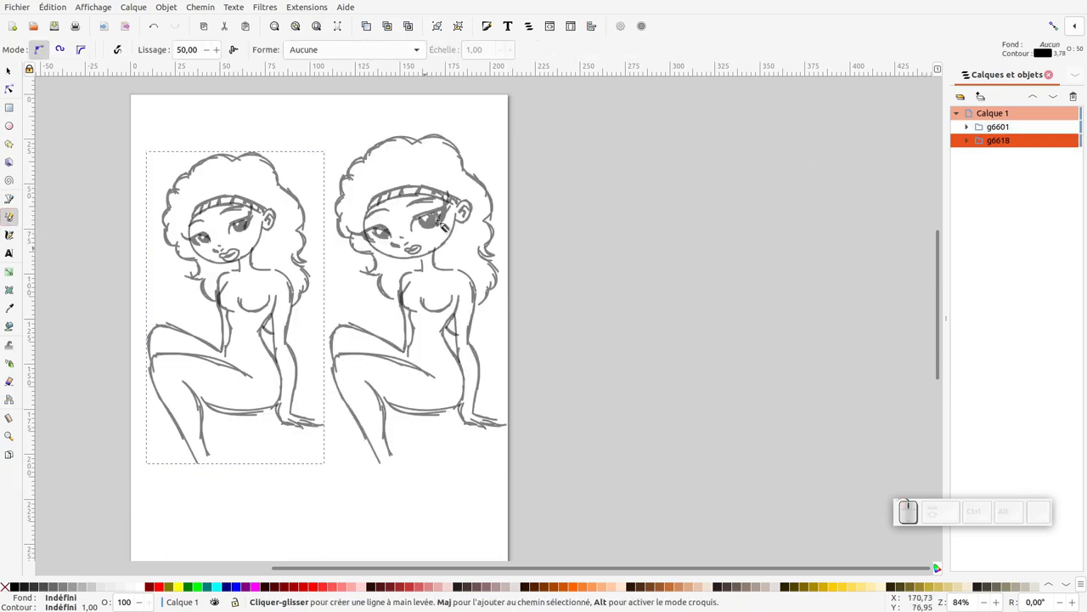
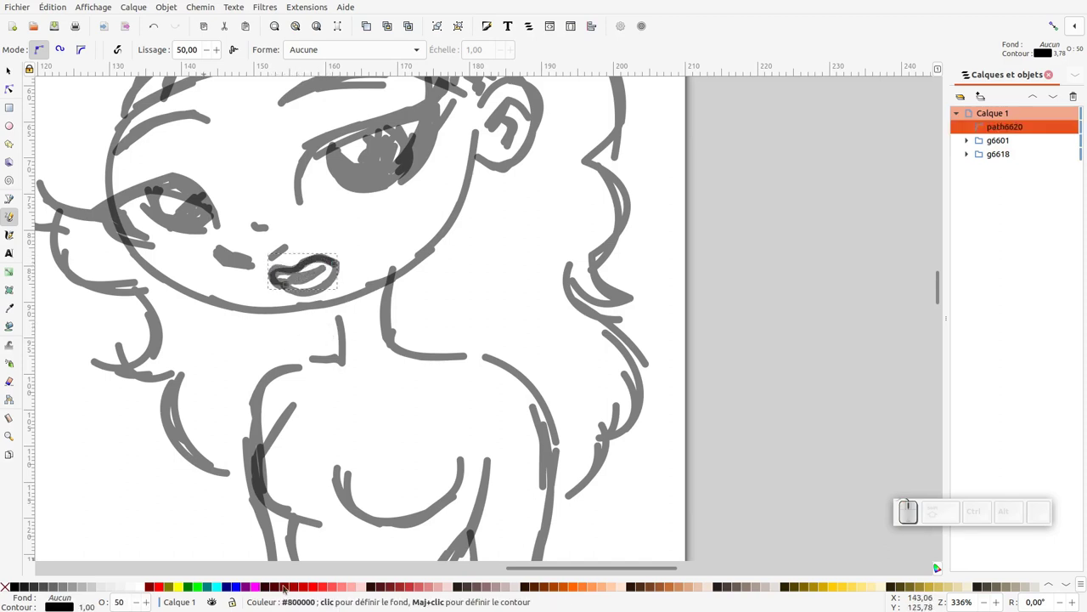
left_click(316, 587)
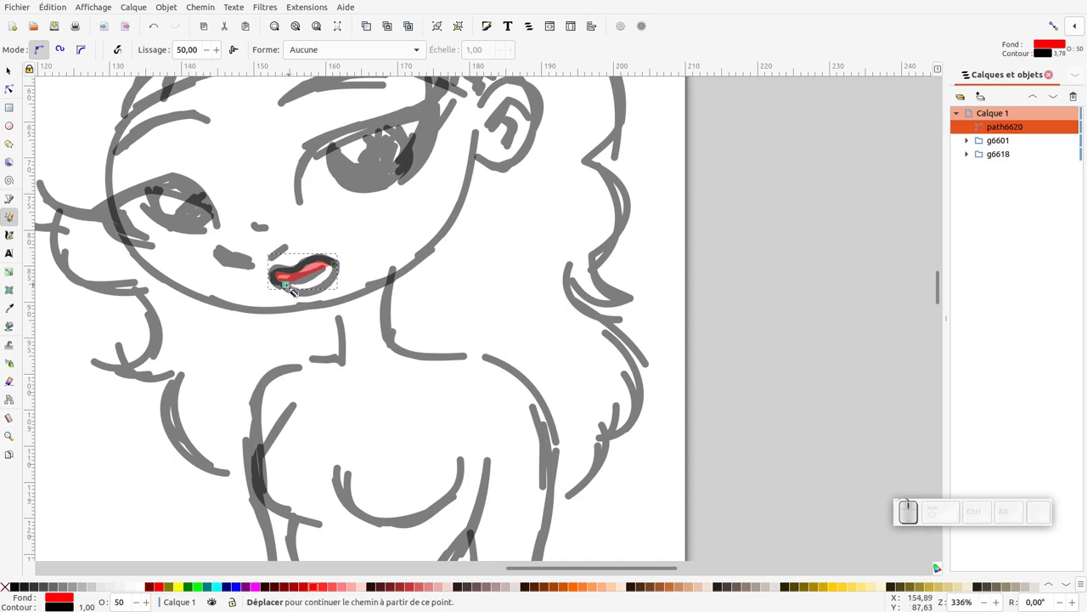
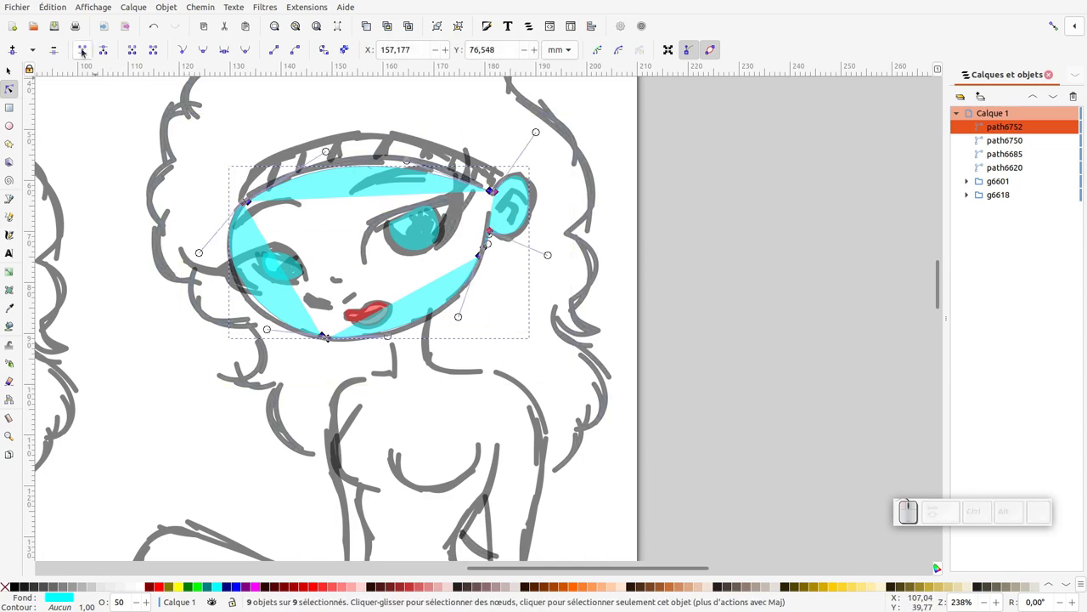
Smooth the face shape's nodes, fill it with pale skin tone and lower it behind the eyes and lips
left_click(88, 52)
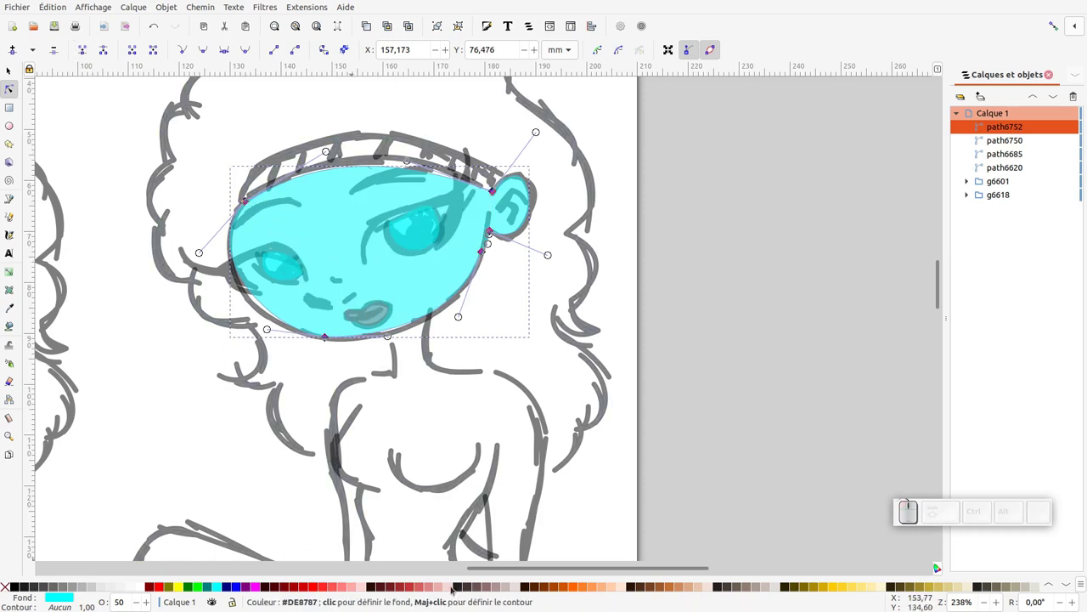
left_click(627, 586)
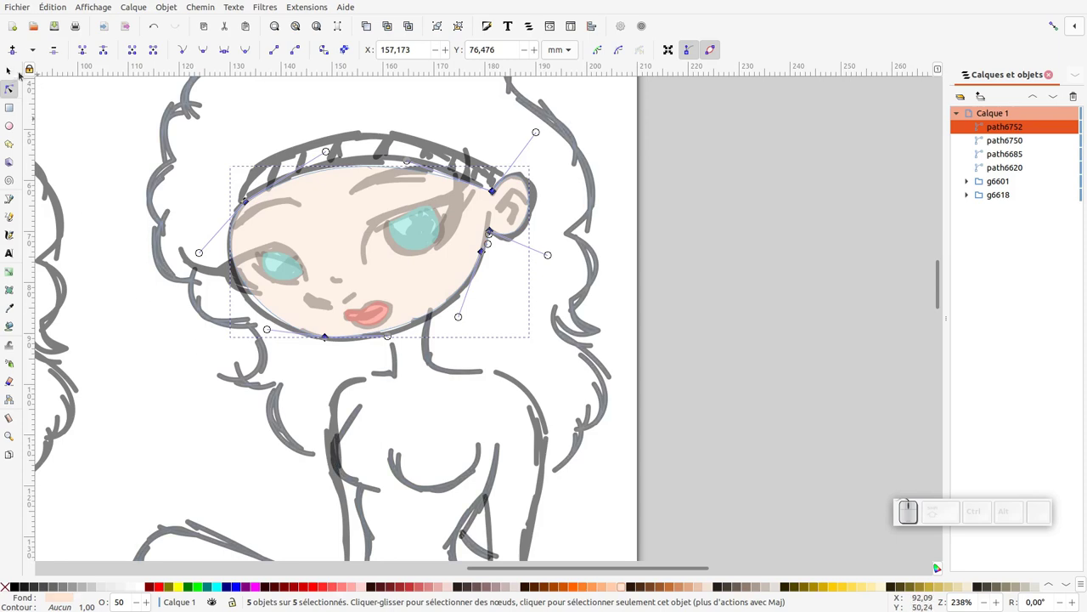
left_click_drag(141, 153, 378, 254)
key("ctrl+z")
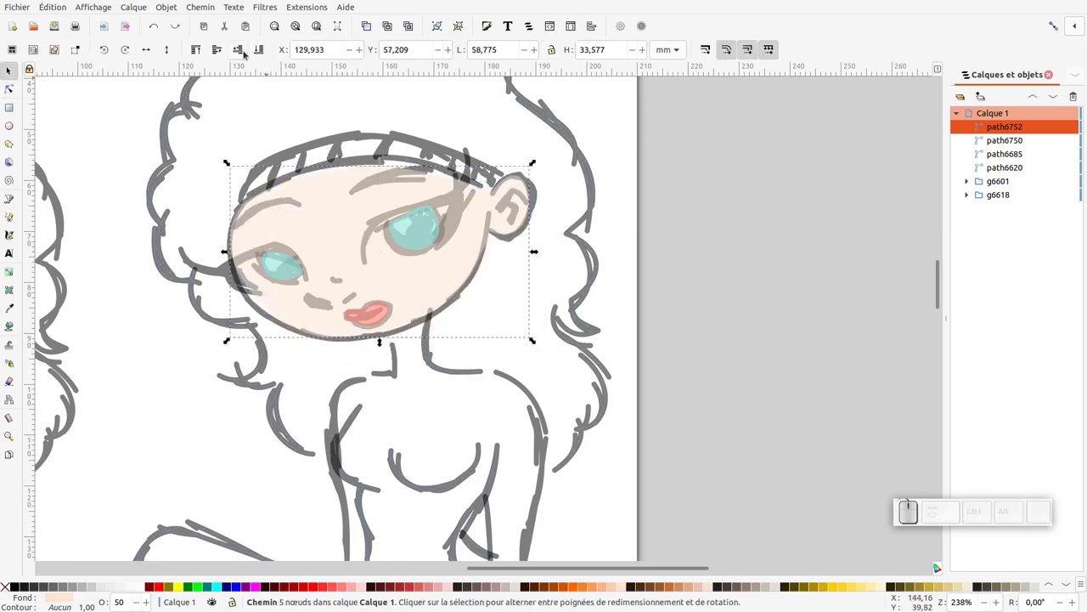
left_click(245, 53)
left_click(244, 54)
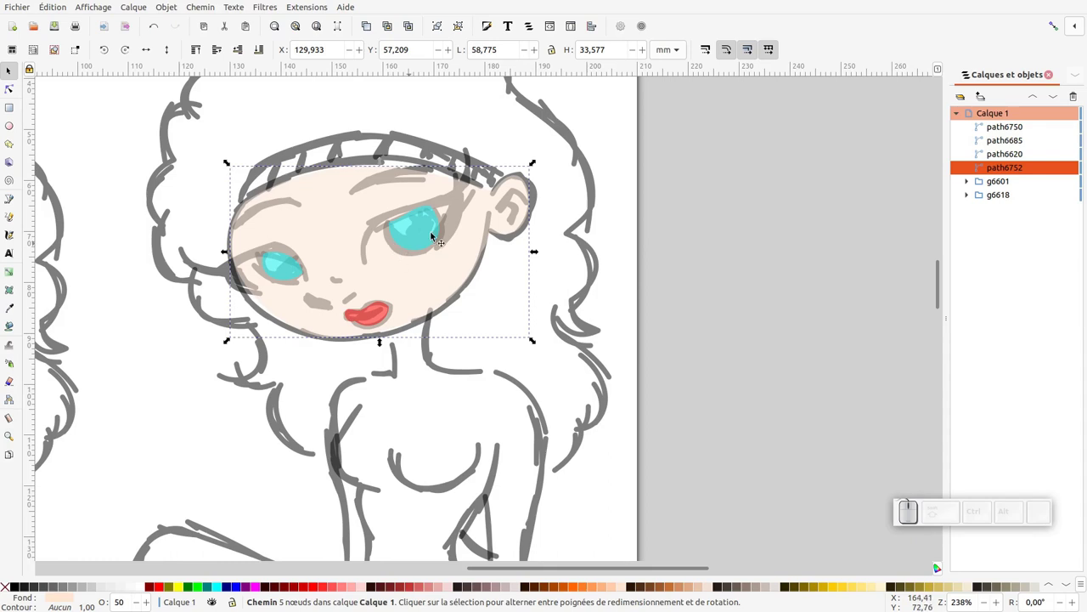
Select the four colour shapes and set their opacity to 100
left_click(423, 234)
left_click(336, 301)
left_click(370, 317)
left_click_drag(427, 263, 374, 354)
key("ctrl+z")
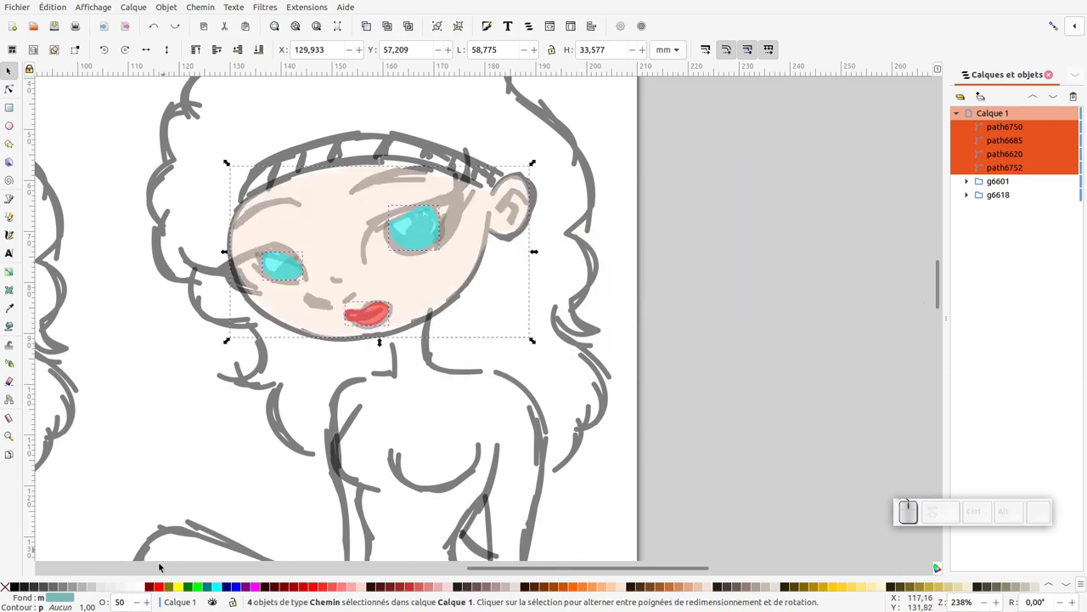
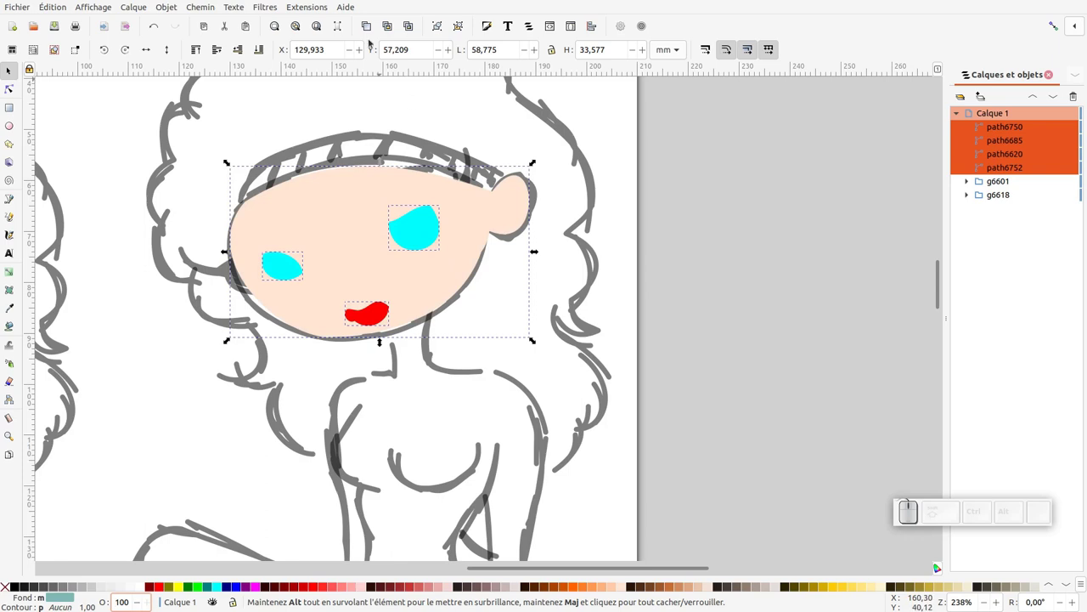
Group the four colour shapes and set the group's blend so the sketch lines show through
left_click(442, 29)
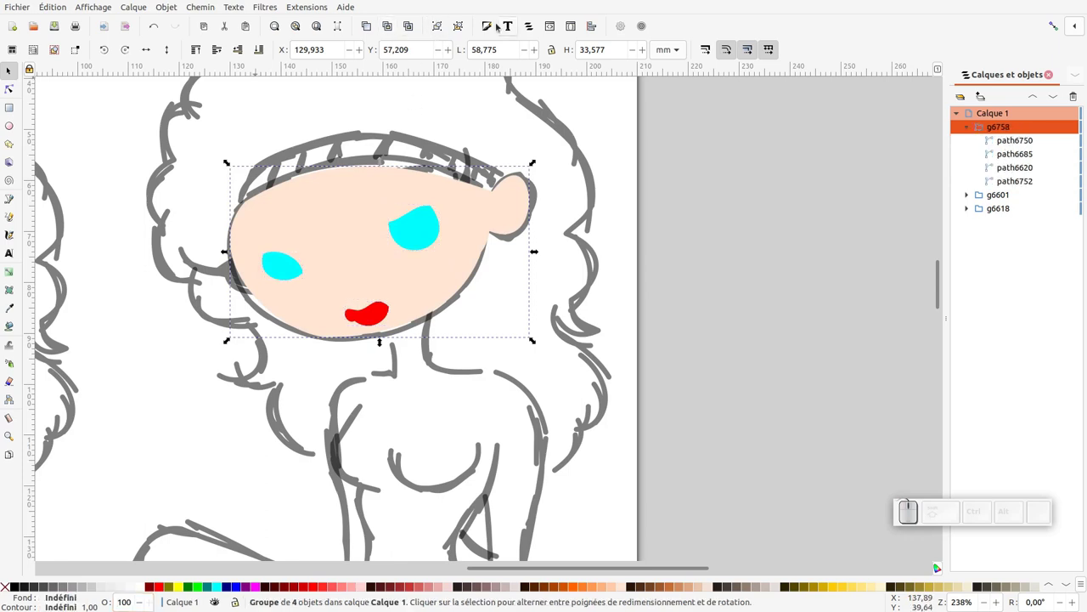
left_click(496, 31)
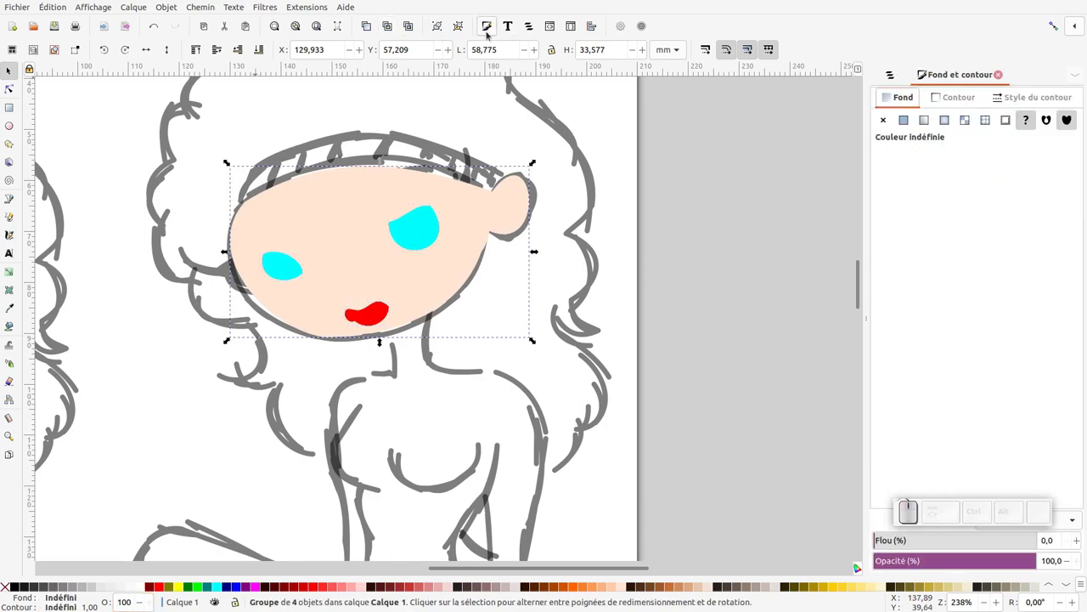
left_click(1008, 507)
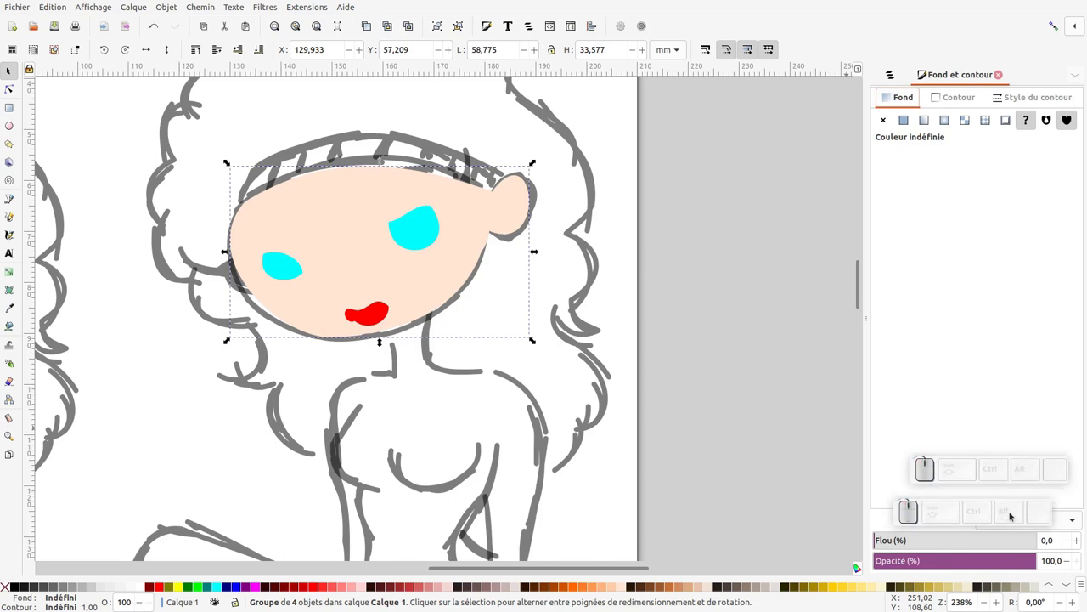
left_click(1007, 476)
left_click(1005, 528)
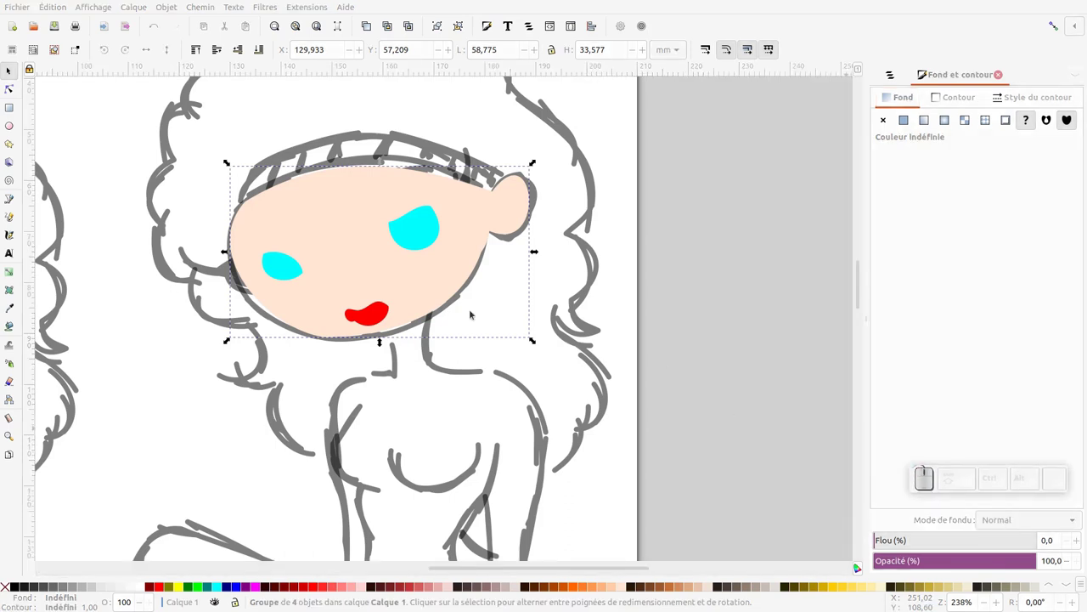
left_click(1025, 541)
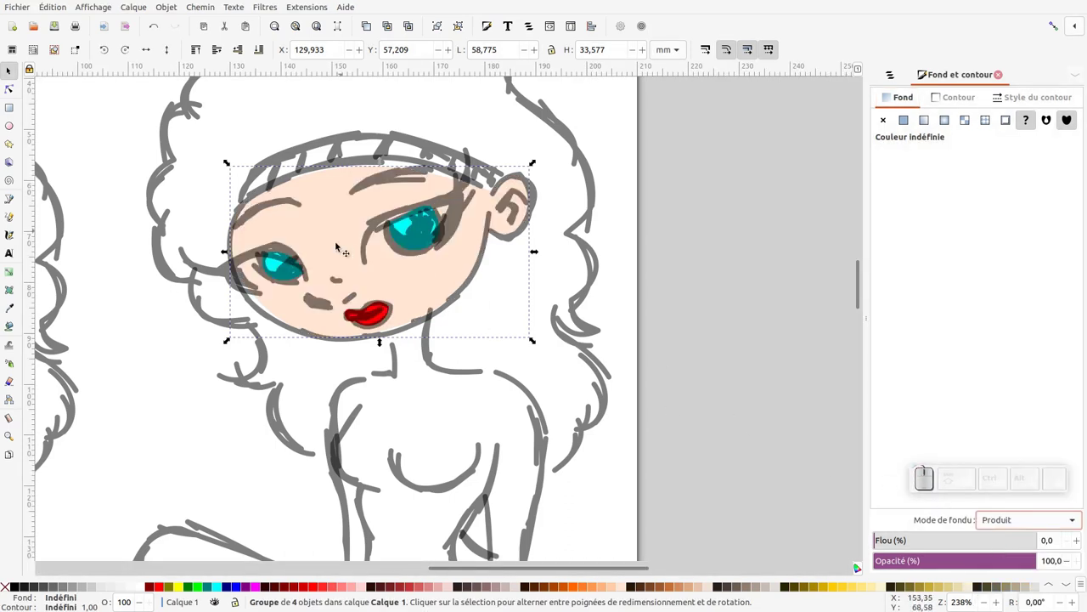
left_click(441, 286)
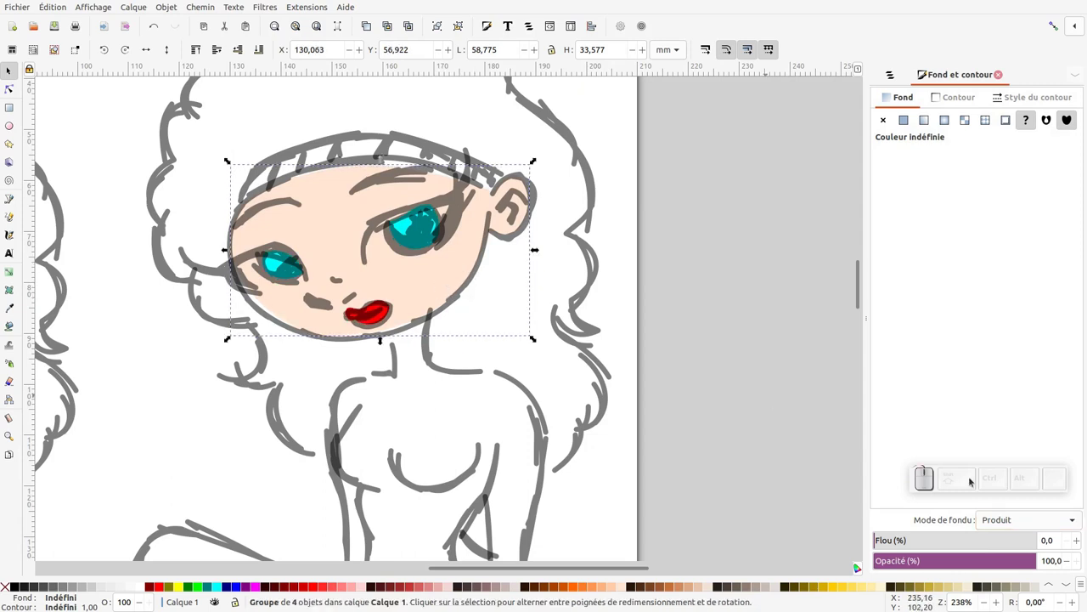
left_click(1002, 526)
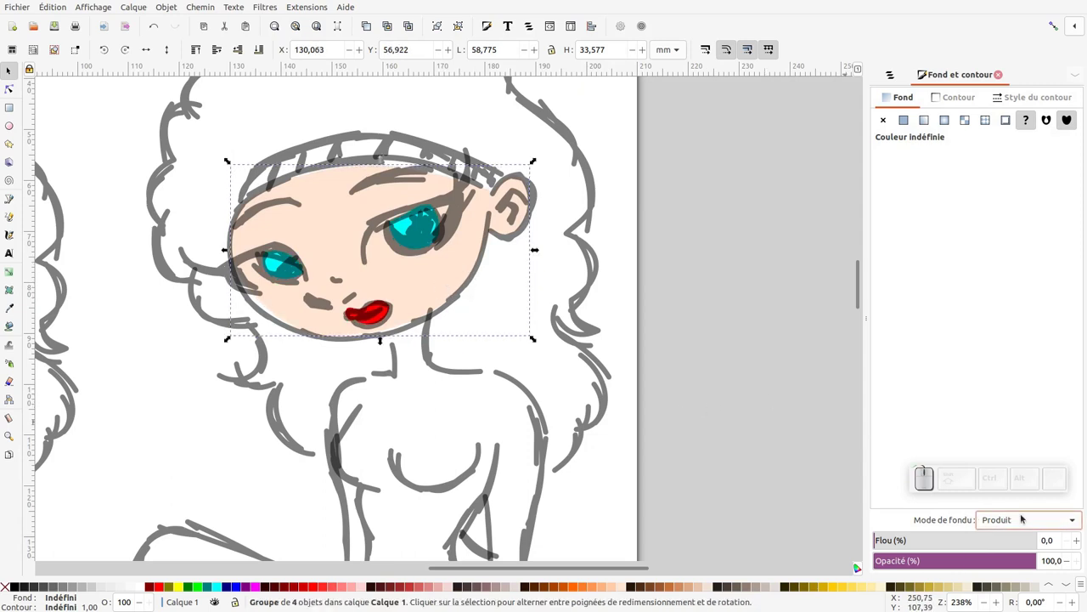
left_click(1028, 518)
Rename the colour group 'couleurs' in Layers and Objects and select the left eye shape
key("Down")
left_click(963, 100)
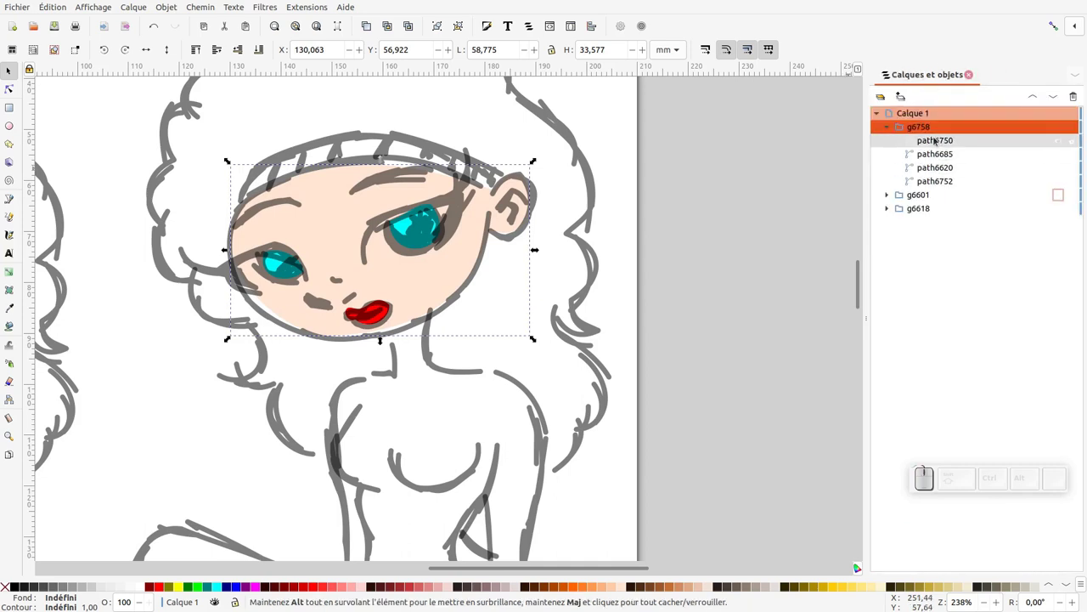
left_click(929, 128)
left_click(931, 130)
left_click(931, 130)
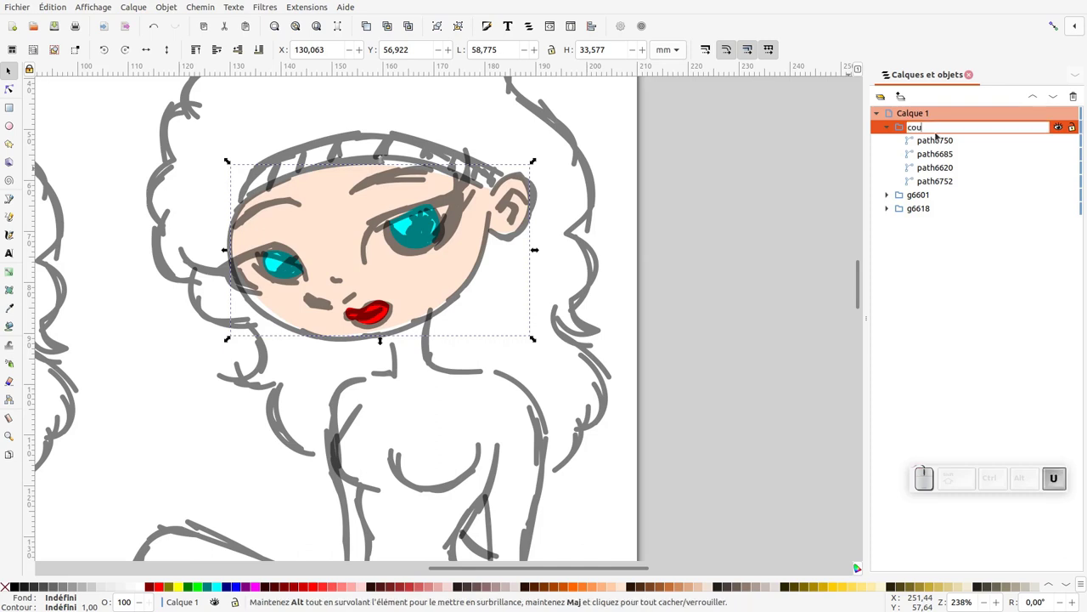
key("Return")
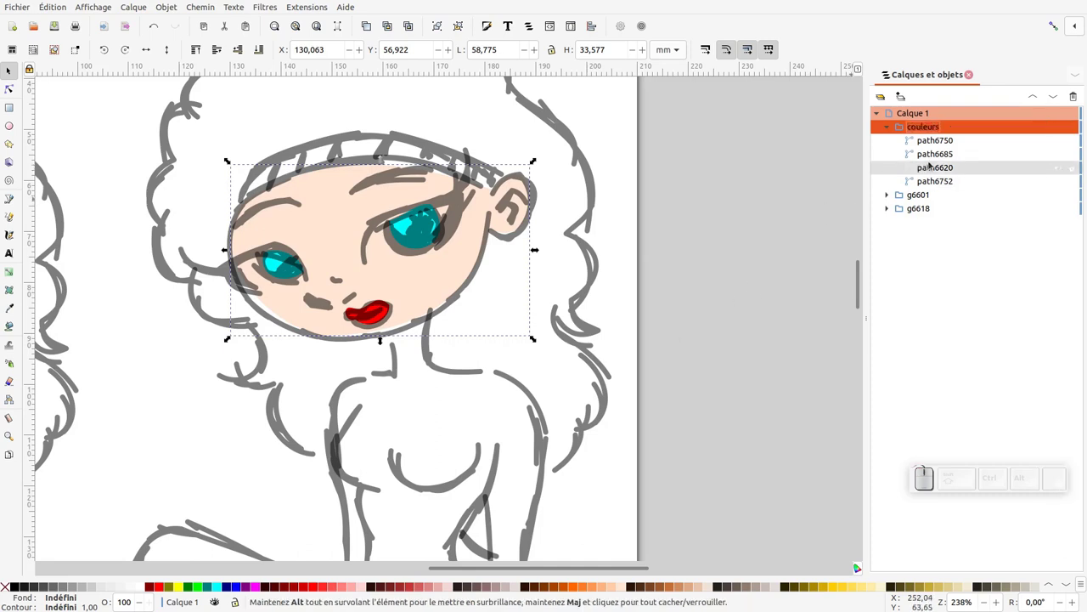
left_click(938, 161)
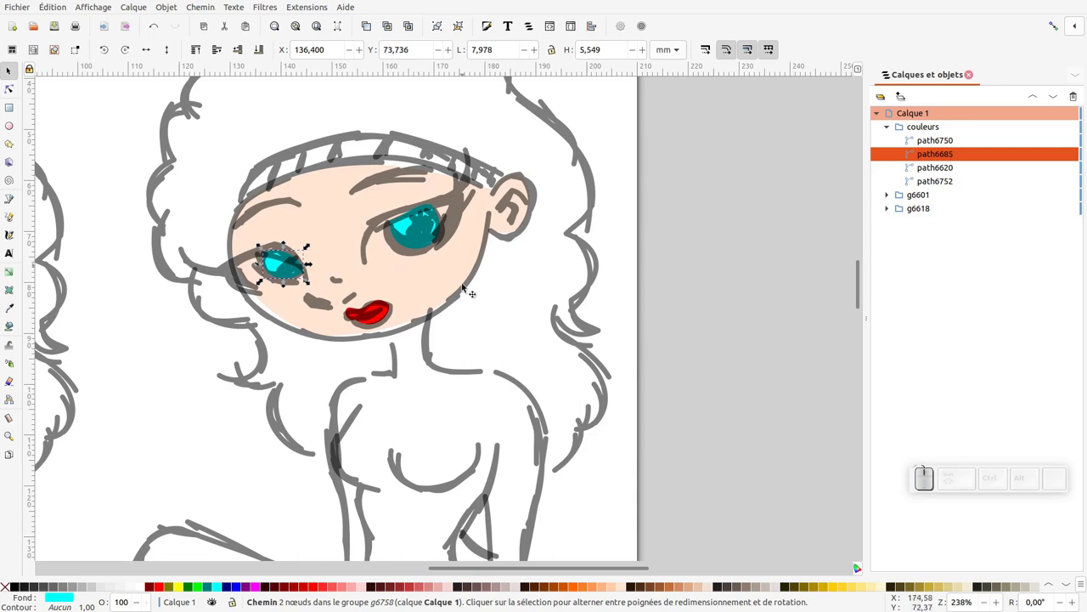
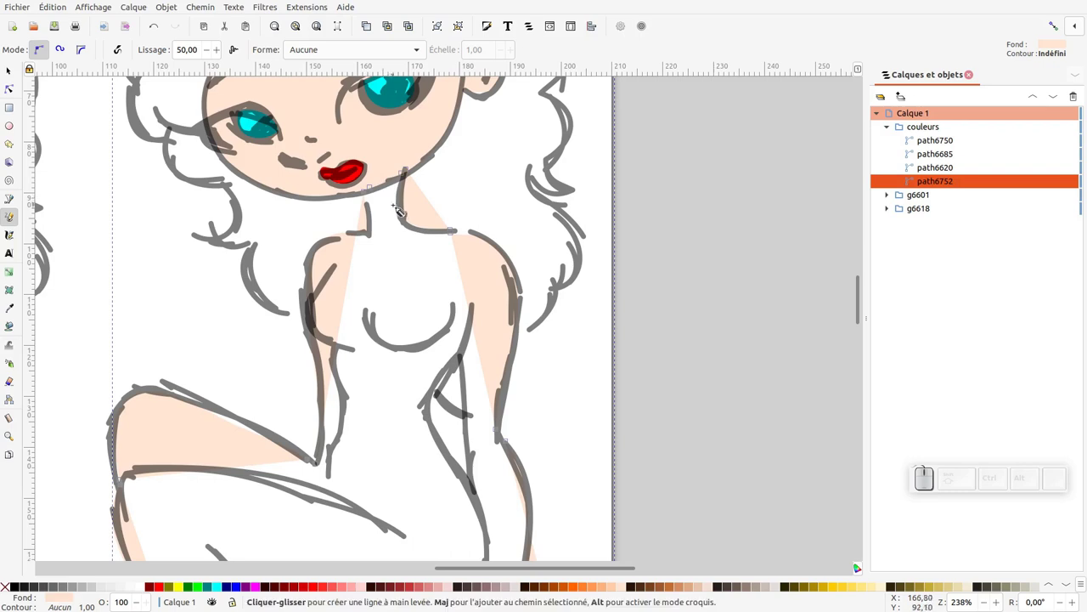
Select everything and apply Path > Difference to cut the arm gap out of the body skin fill
key("ctrl+a")
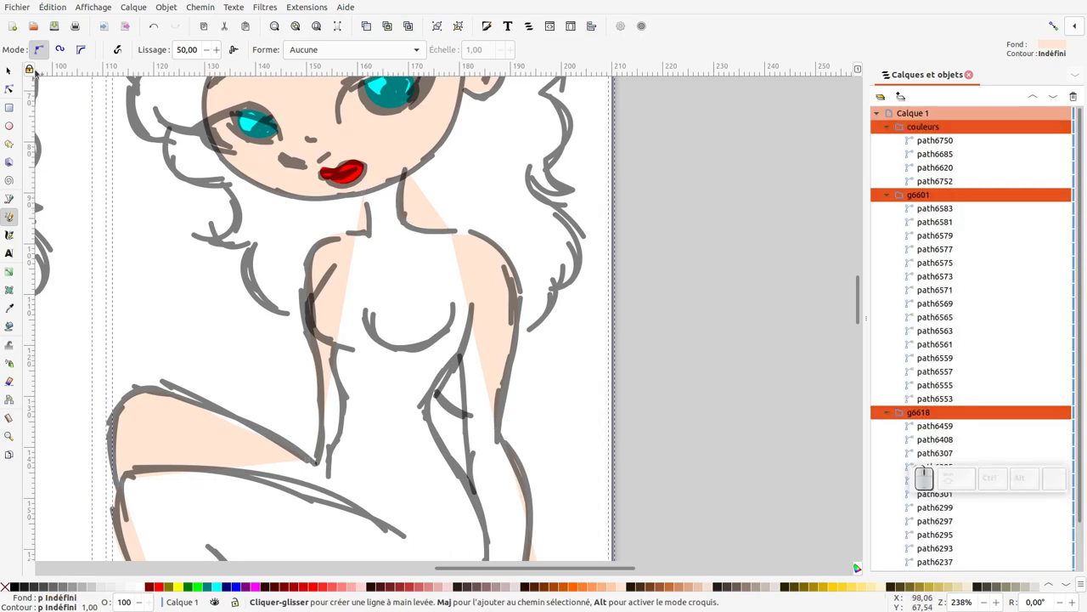
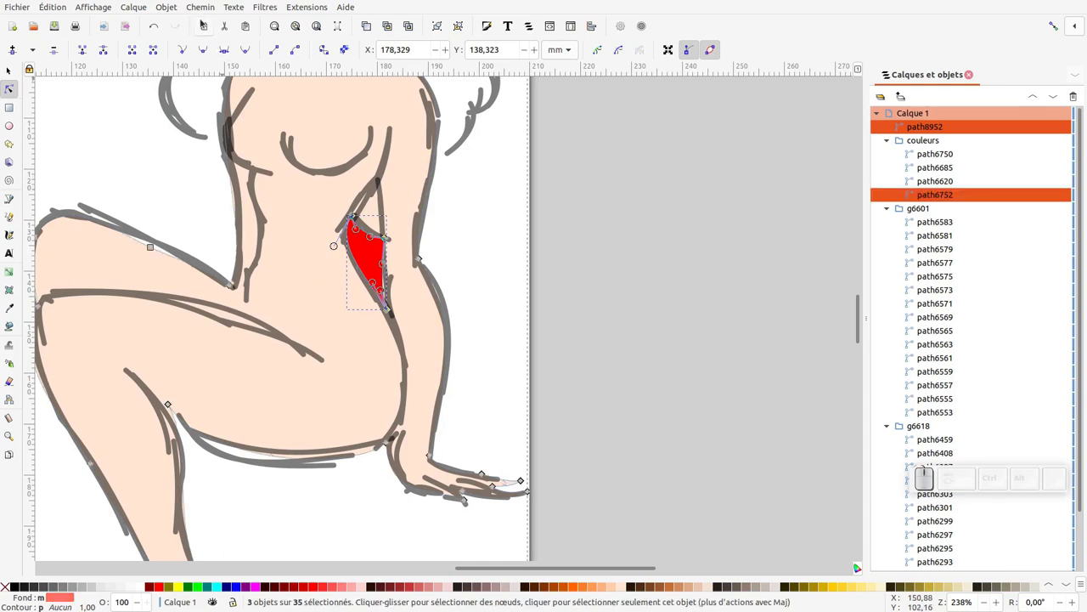
left_click(210, 10)
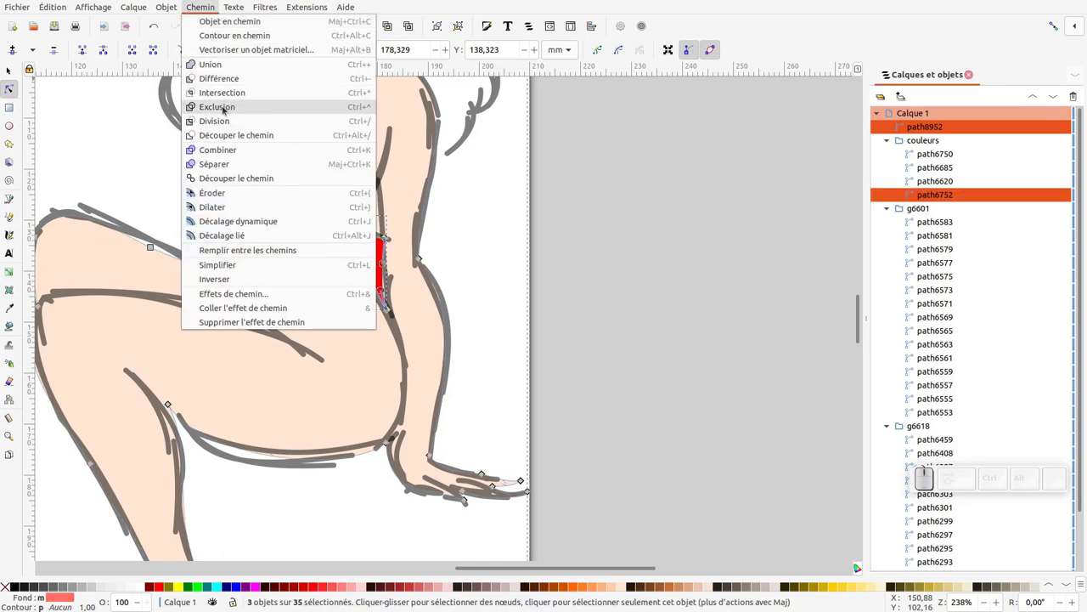
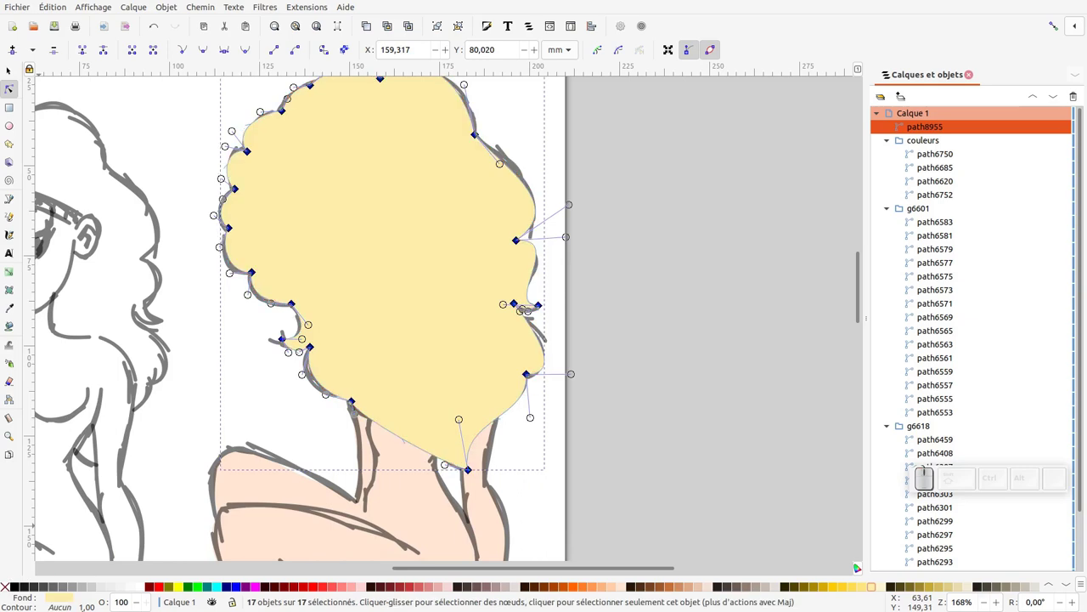
Select the hair path and edit its nodes to fill it blonde inside the couleurs group
left_click(15, 74)
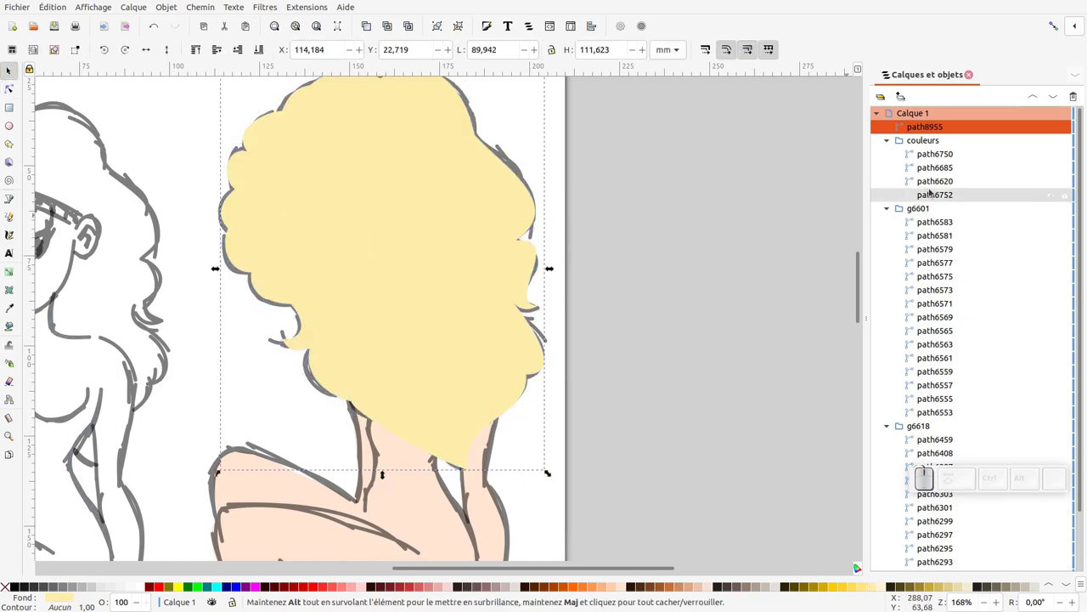
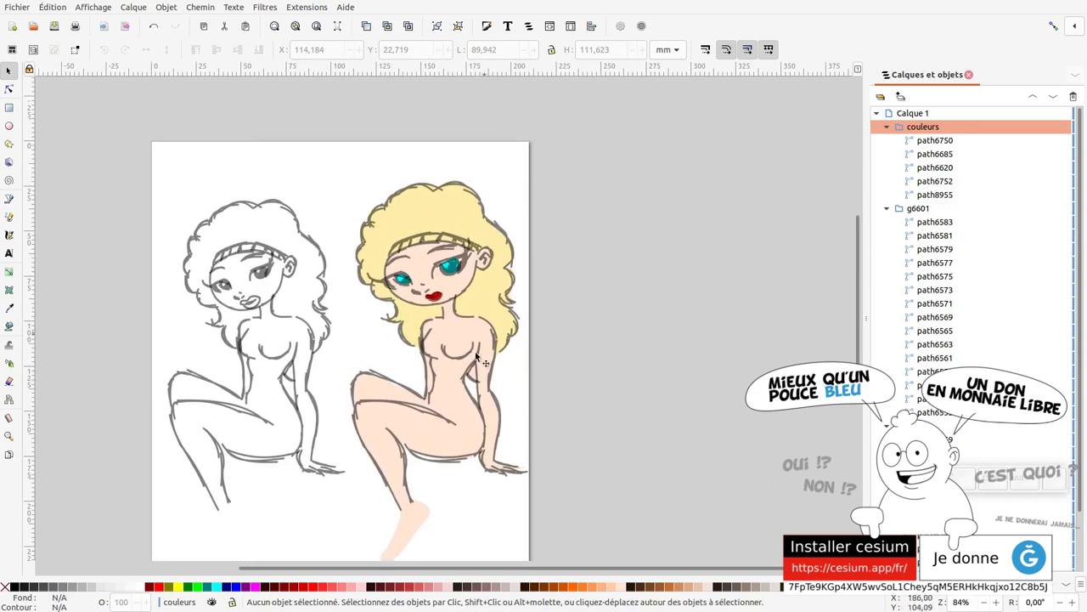
key("F2")
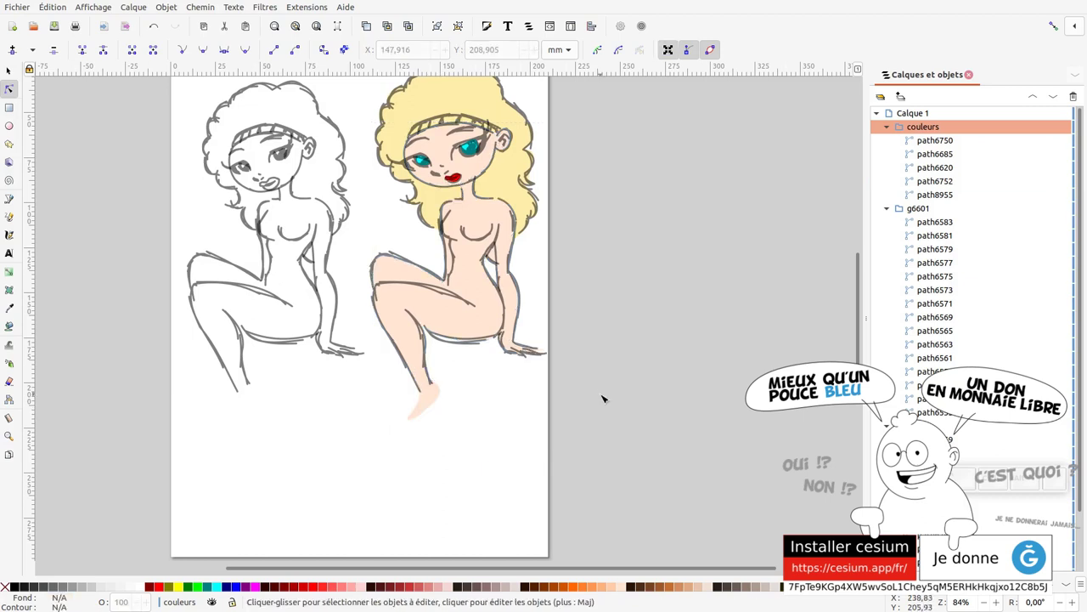